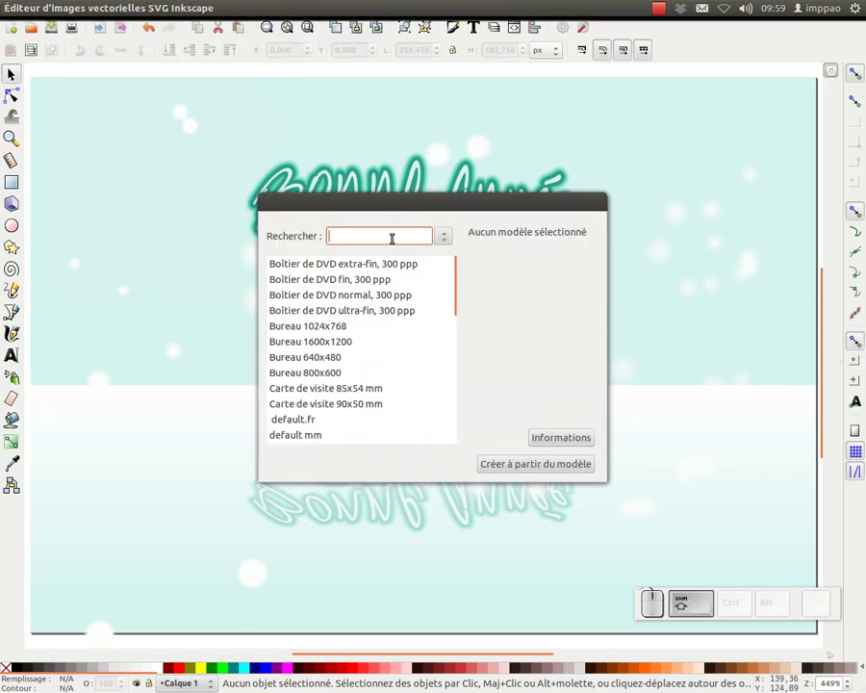
Dismiss the template chooser and create a new default blank document.
key(shift+KP_4)
click(300, 300)
click(594, 469)
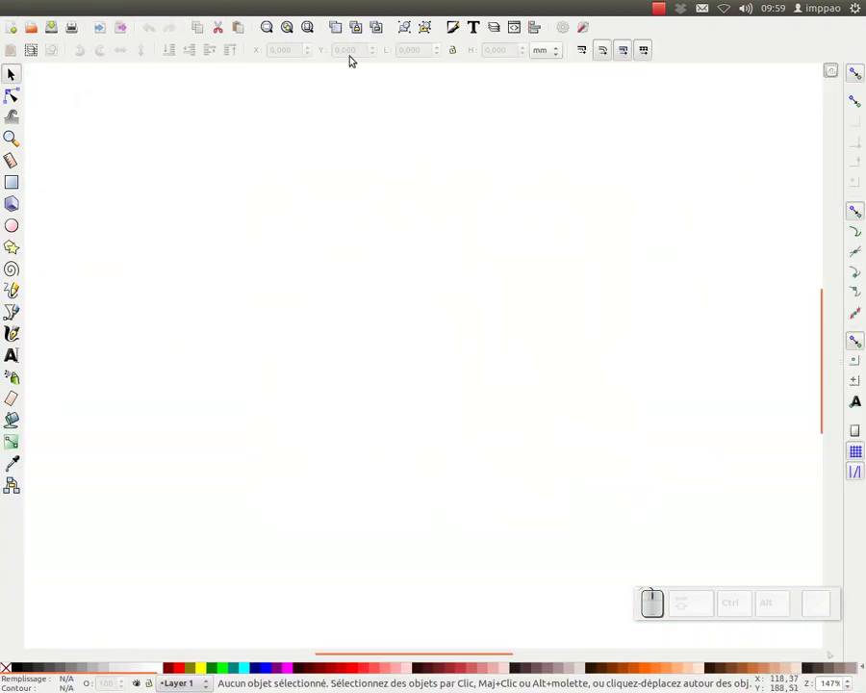
click(306, 32)
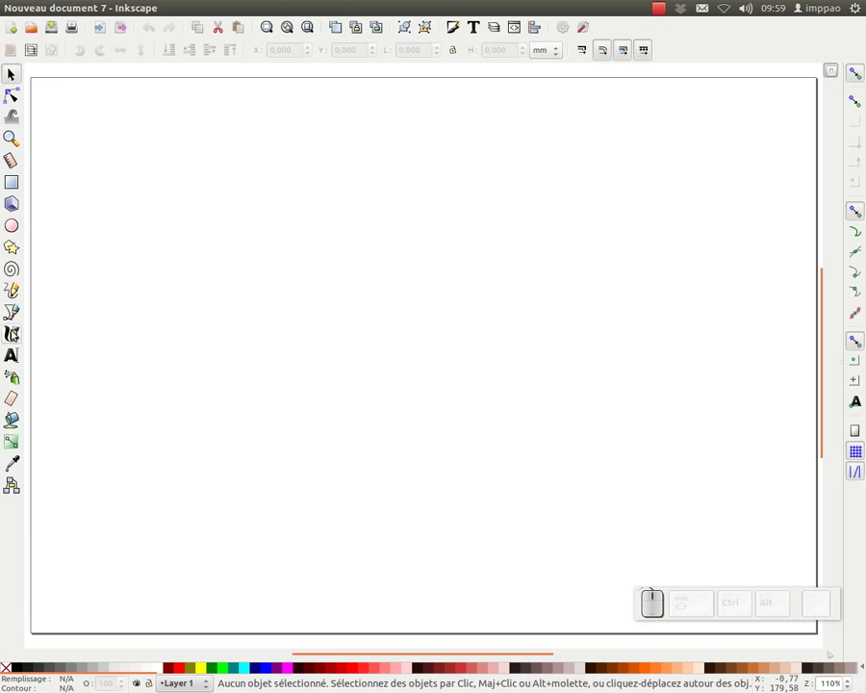
Write 'Bonne année', duplicate it below as '2015' and stretch the number to the greeting's width.
click(13, 356)
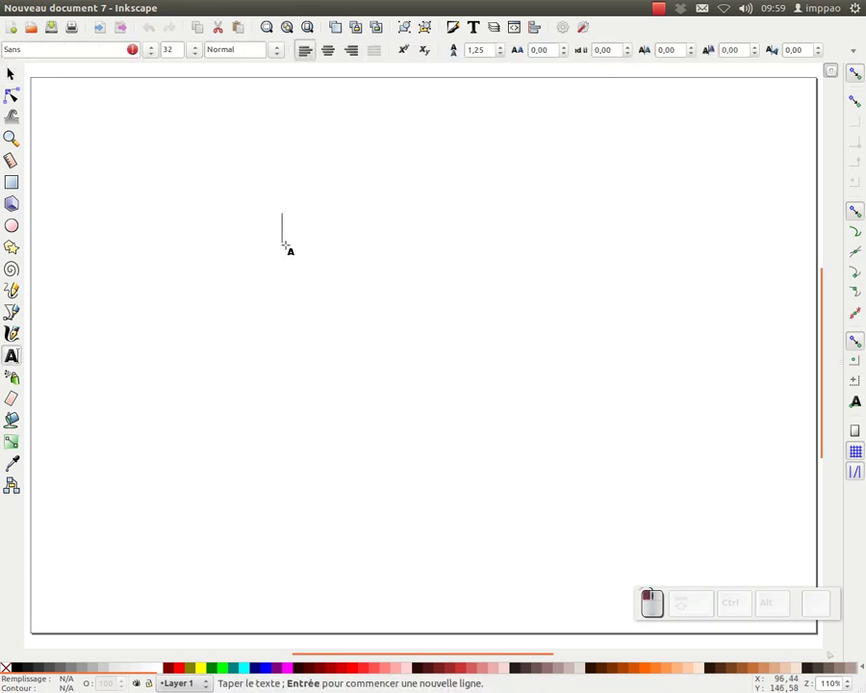
key(shift+space)
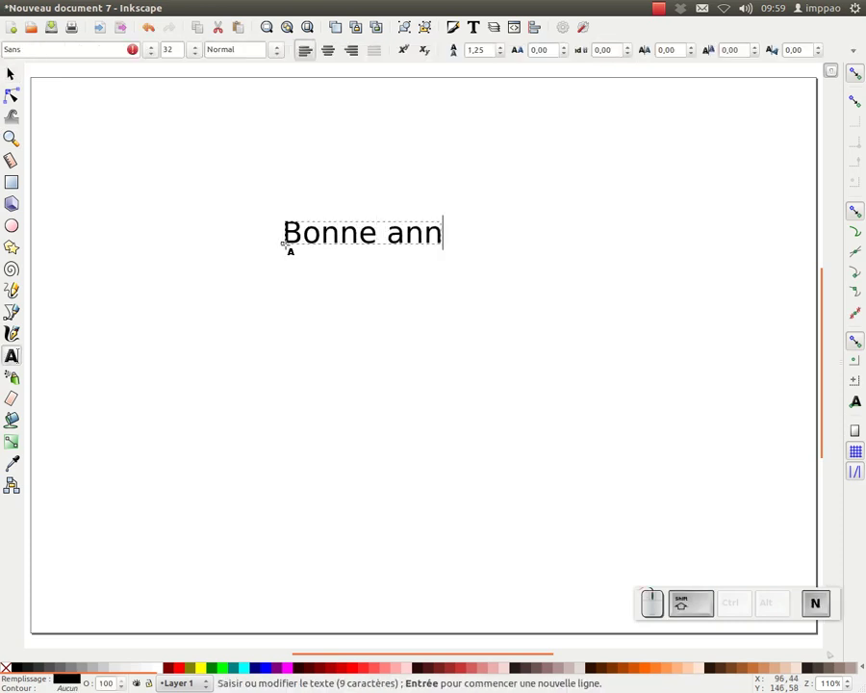
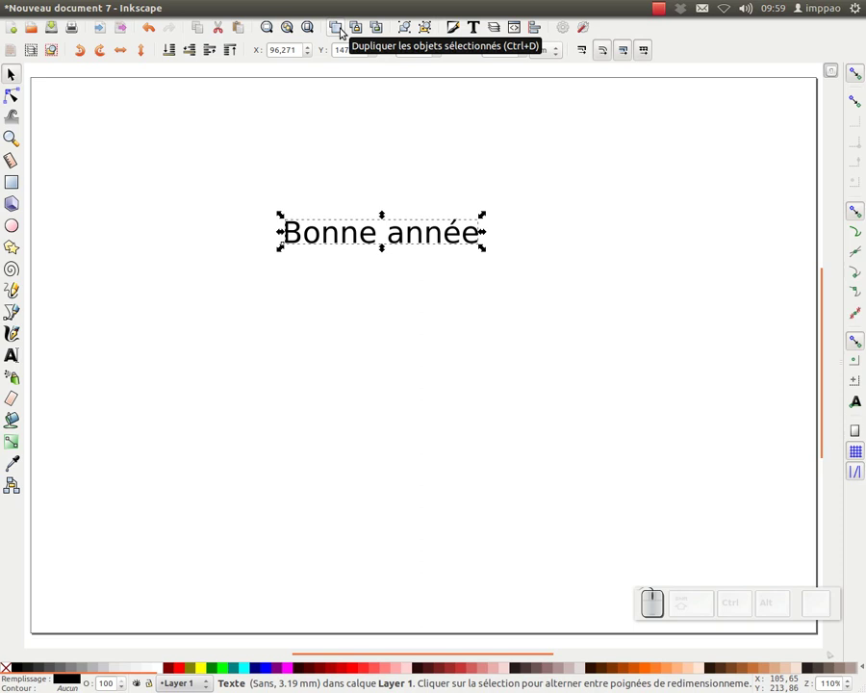
click(343, 29)
drag(371, 250, 204, 200)
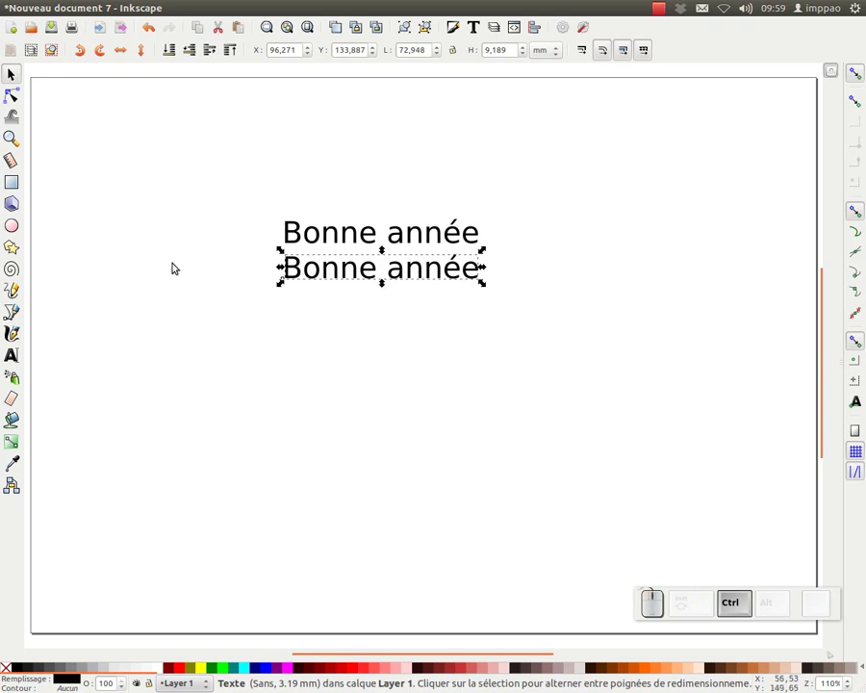
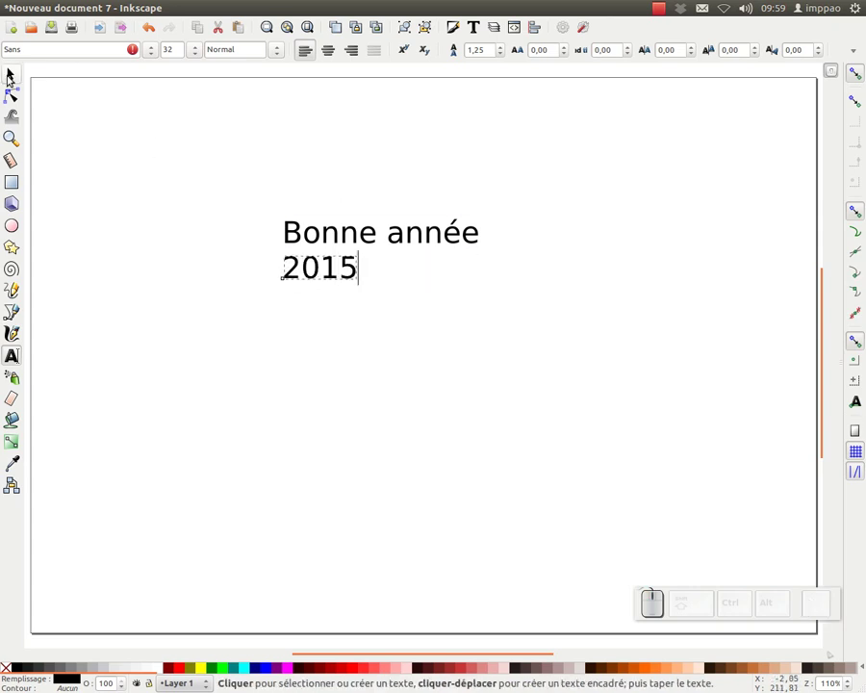
click(14, 77)
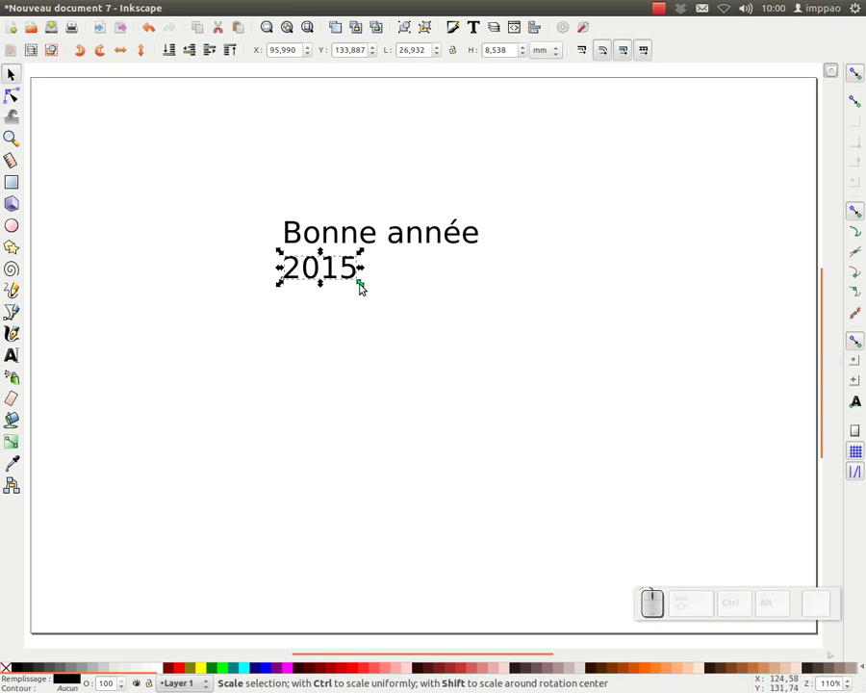
drag(368, 286, 47, 165)
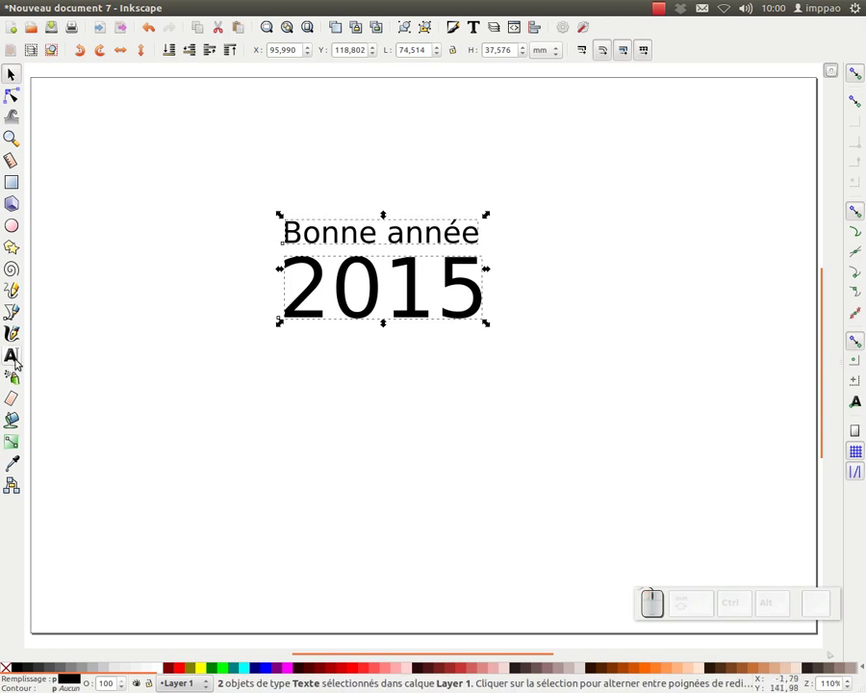
Apply the Angelina handwritten font to both text lines and select them together.
click(19, 360)
click(156, 53)
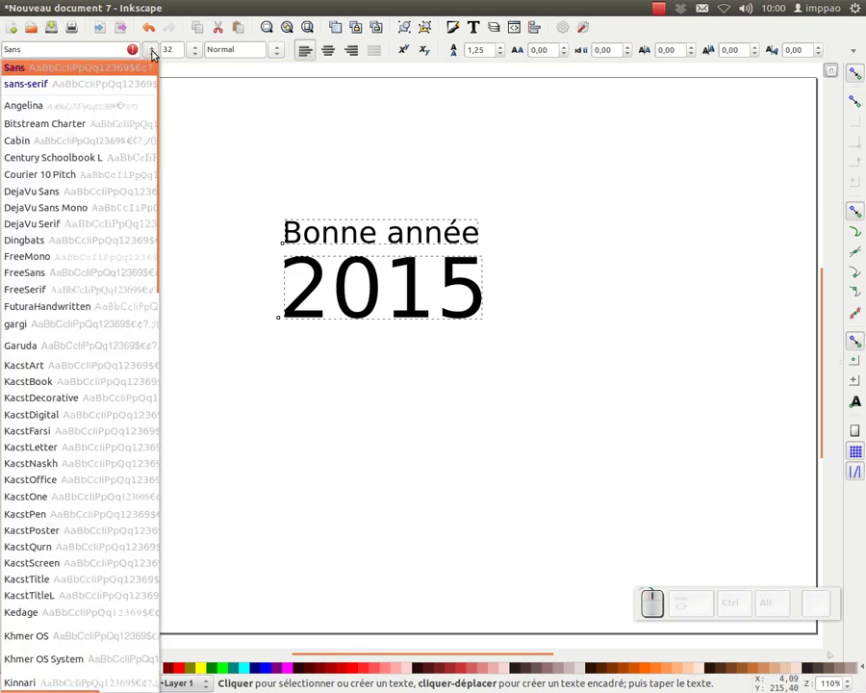
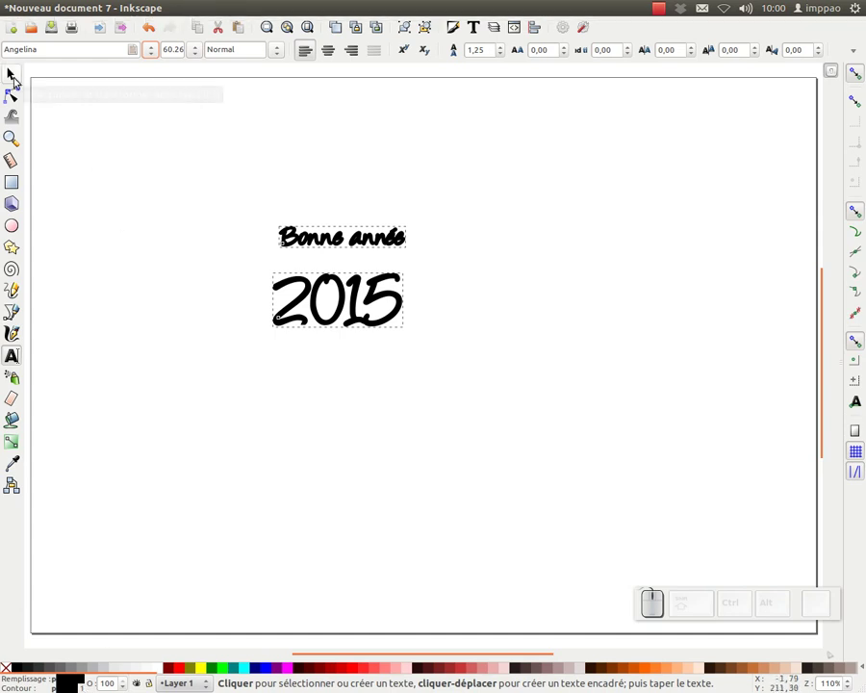
click(19, 78)
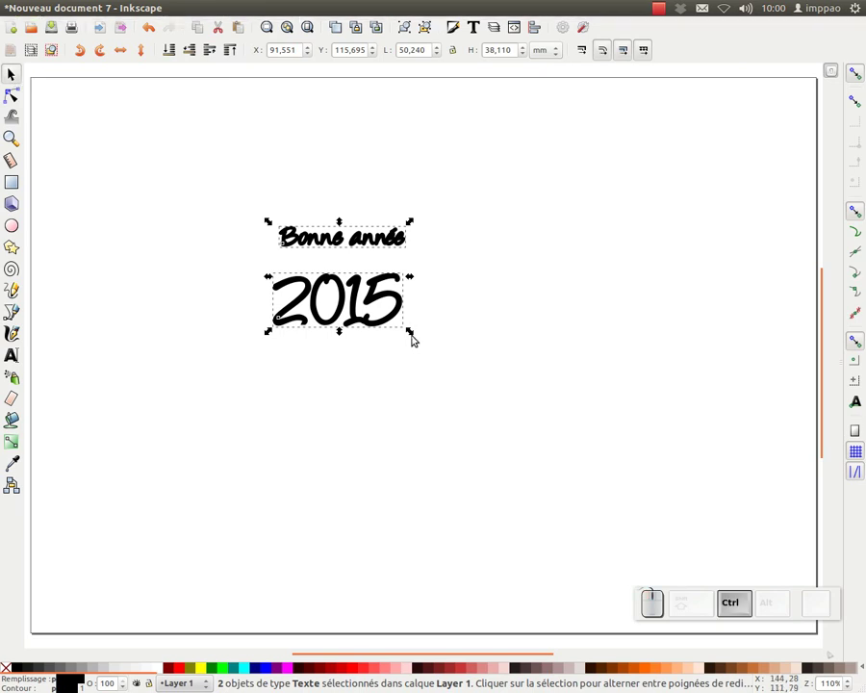
Move 2015 up beneath the greeting and select Bonne année for node editing.
drag(416, 333, 529, 327)
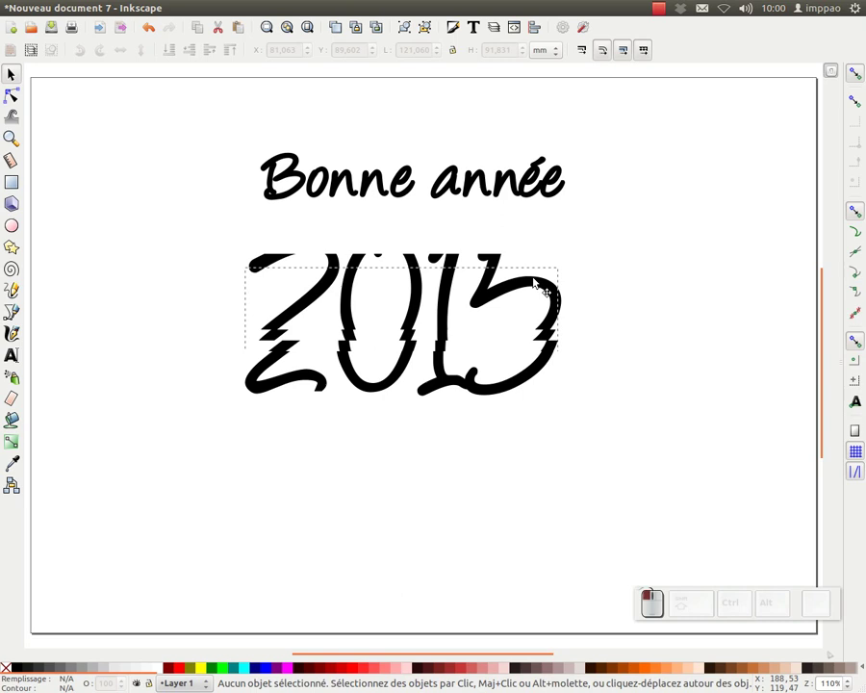
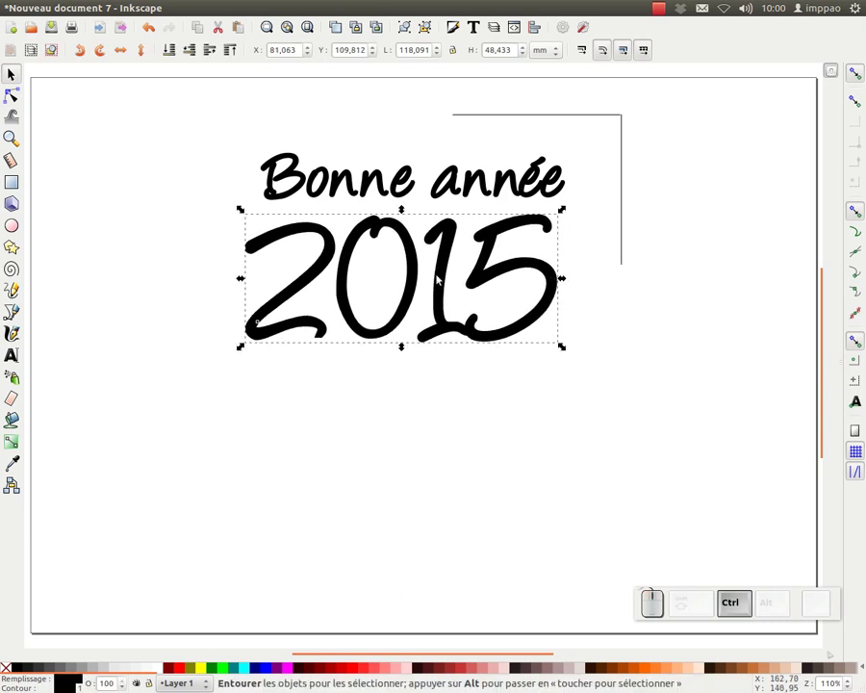
click(170, 431)
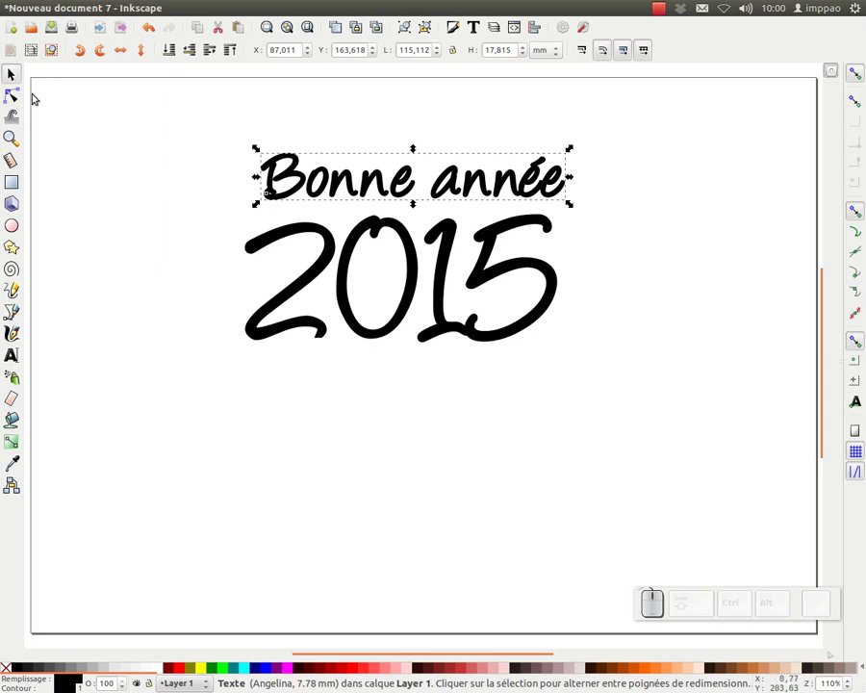
click(19, 93)
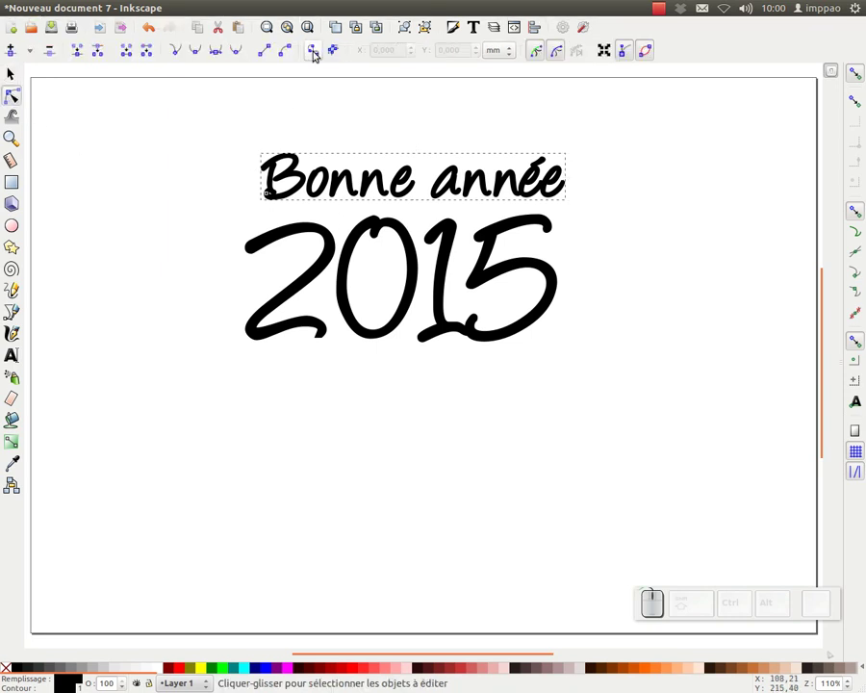
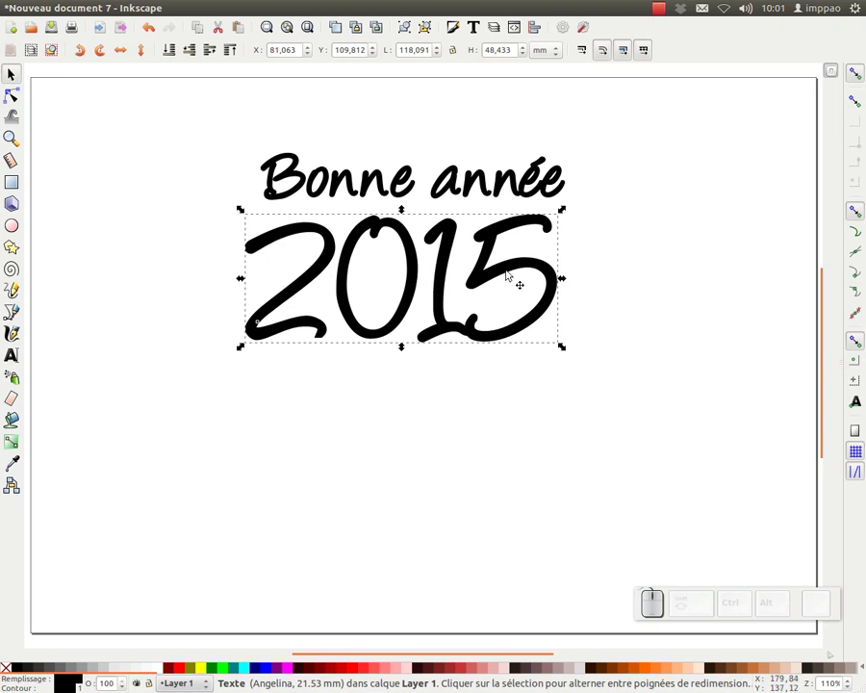
Convert 2015 to paths and edit its nodes with curve handles hidden to reshape the digits.
key(ctrl+shift+c)
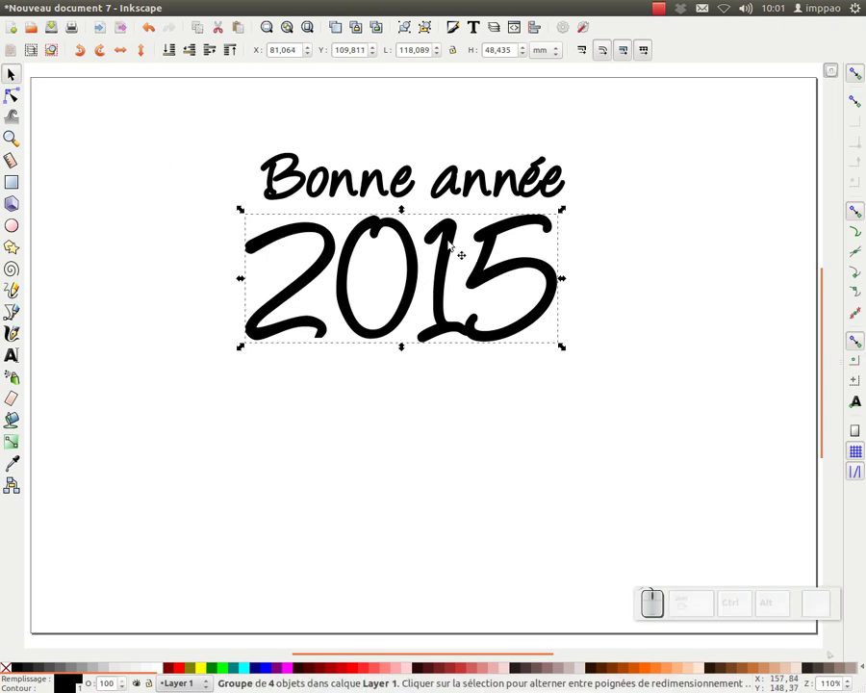
key(ctrl+k)
click(11, 100)
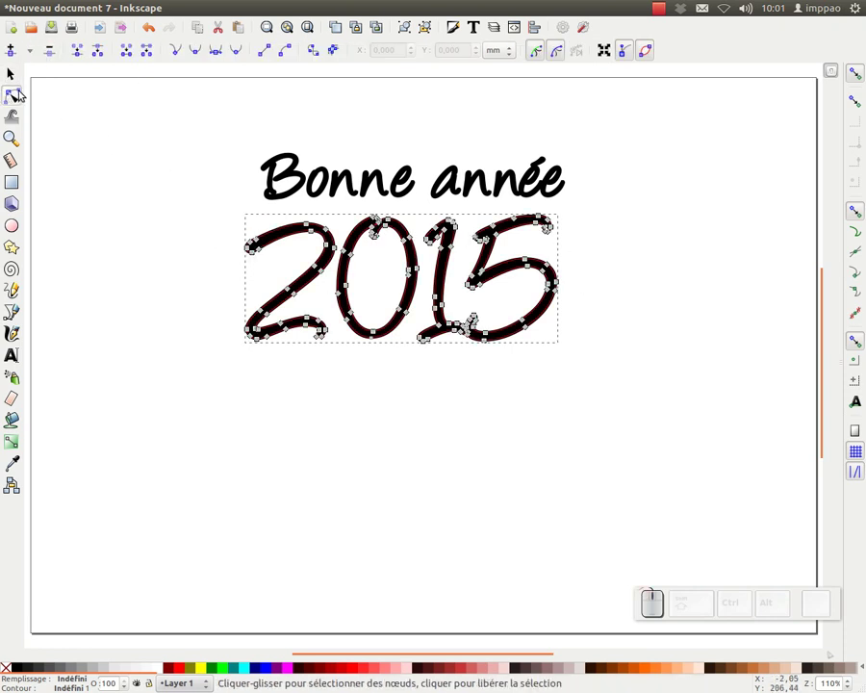
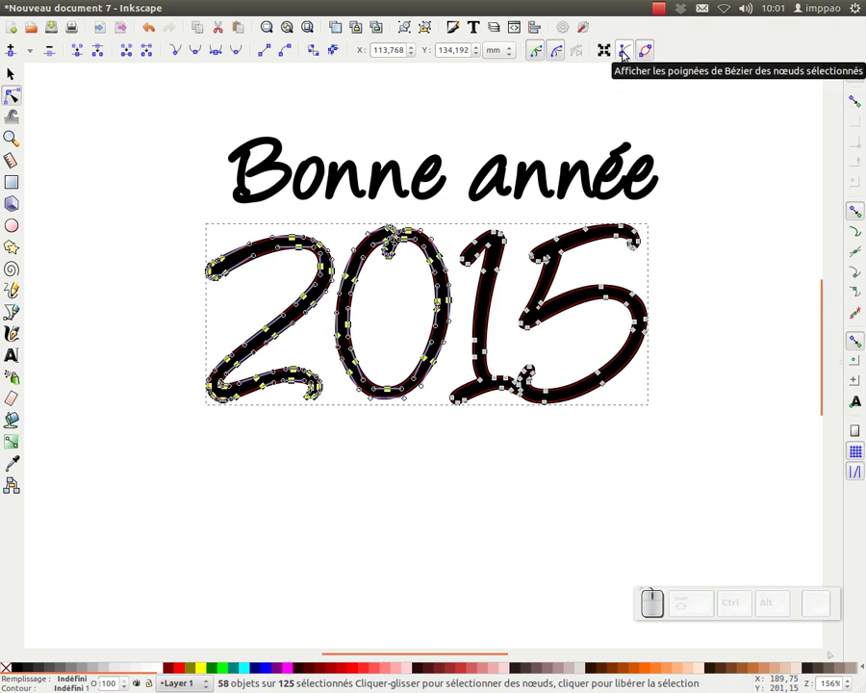
click(629, 50)
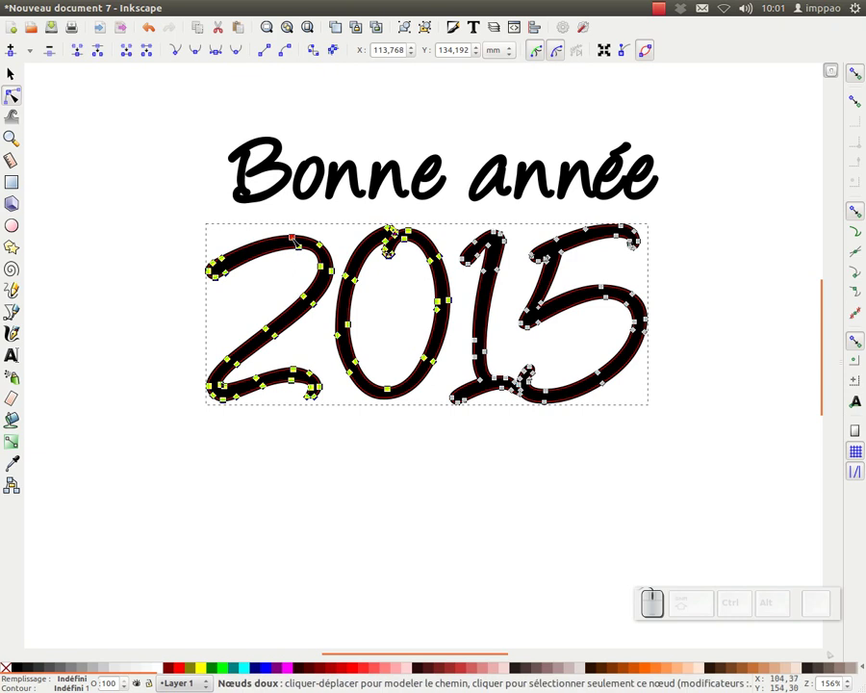
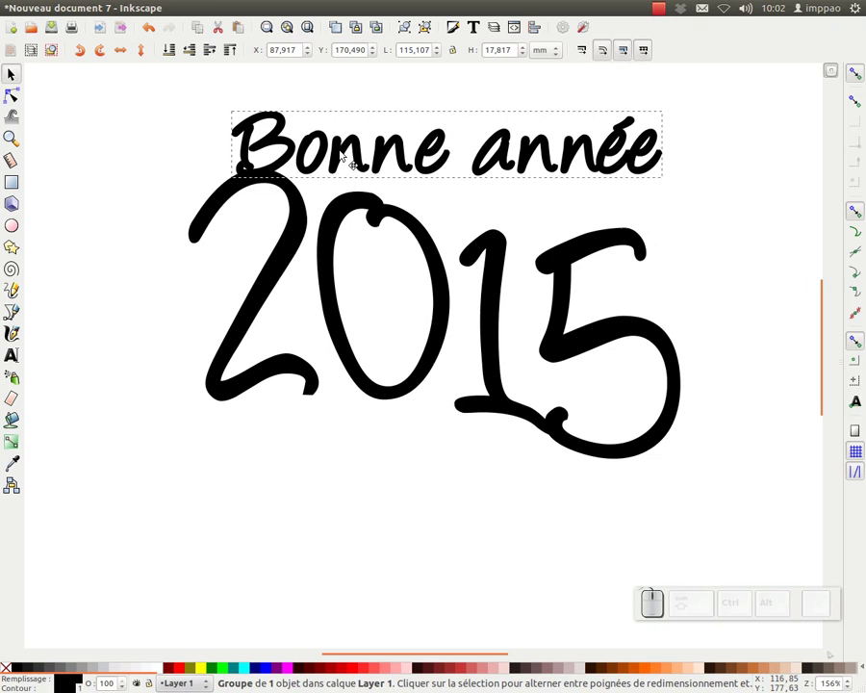
Apply an envelope deformation to Bonne année using only top and bottom paths and start editing the top path.
key(KP_Subtract)
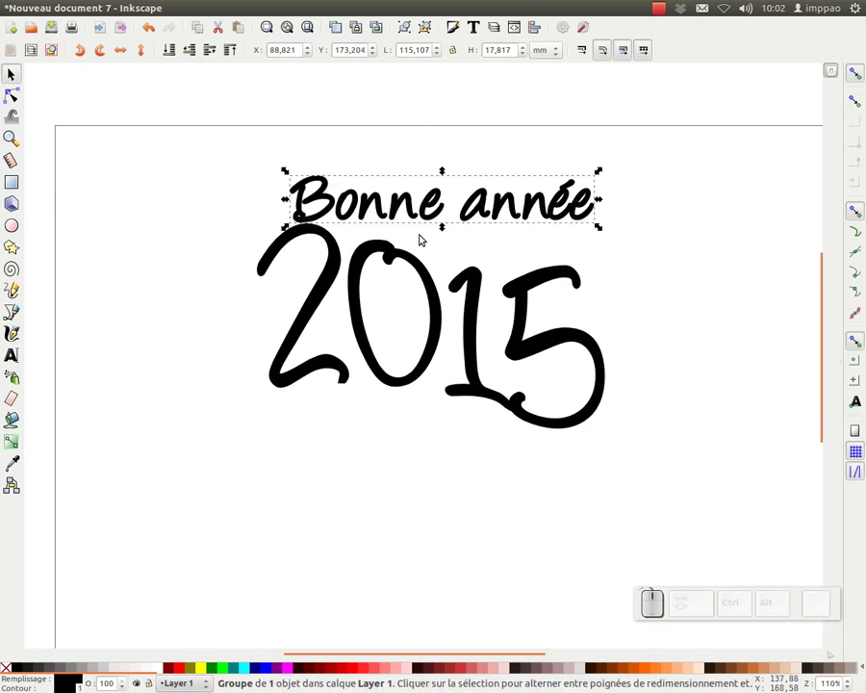
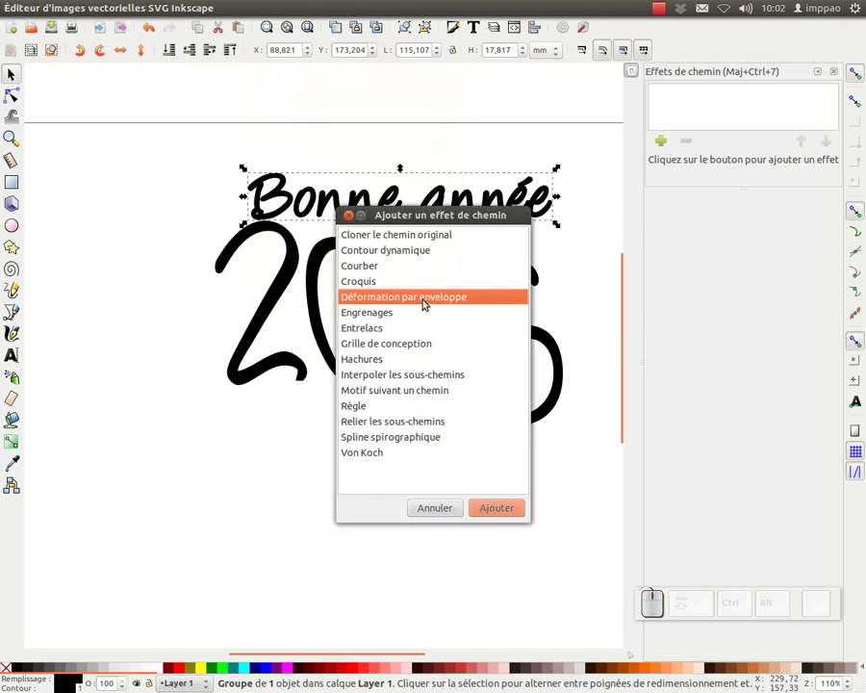
click(496, 514)
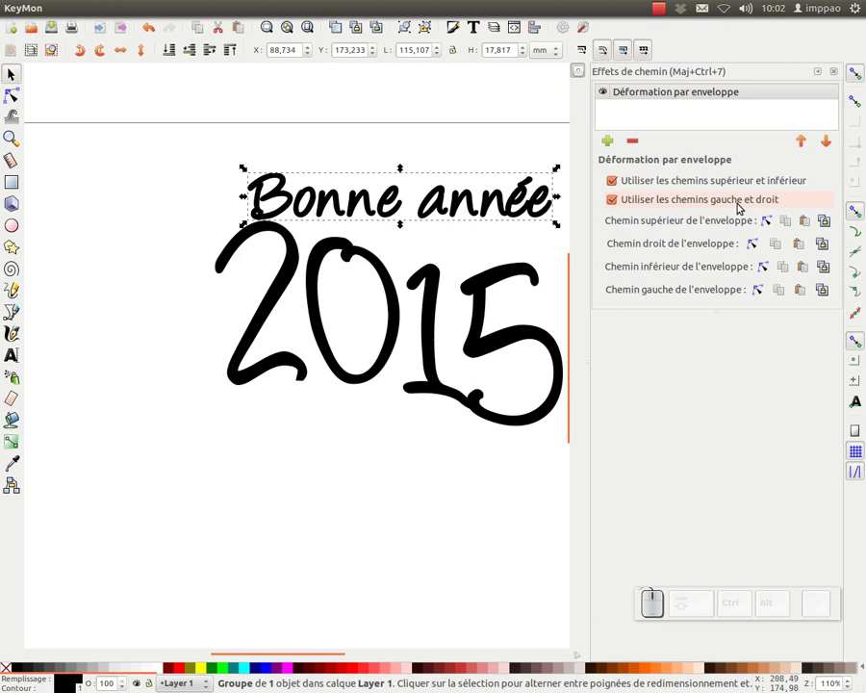
click(619, 201)
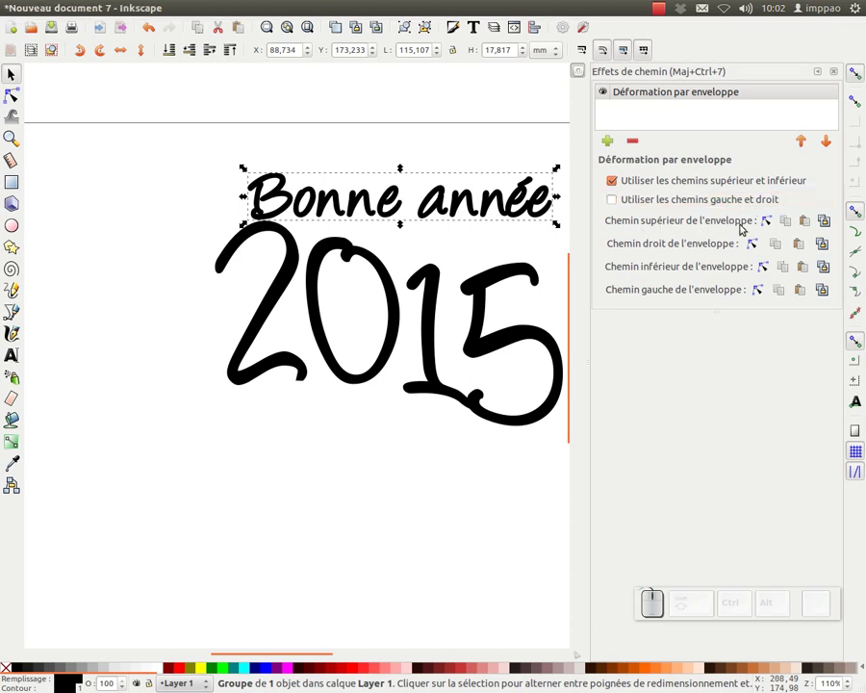
click(773, 222)
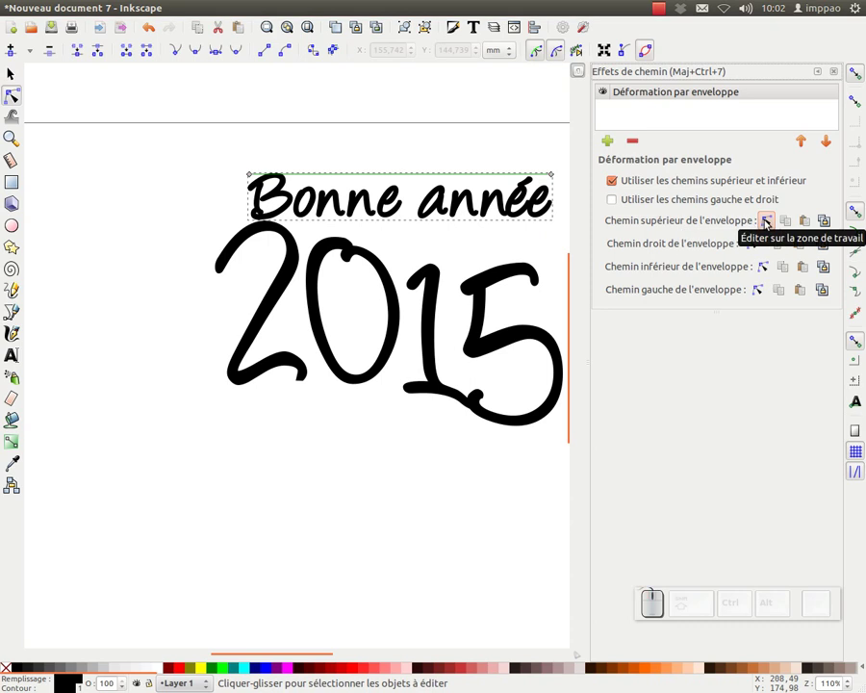
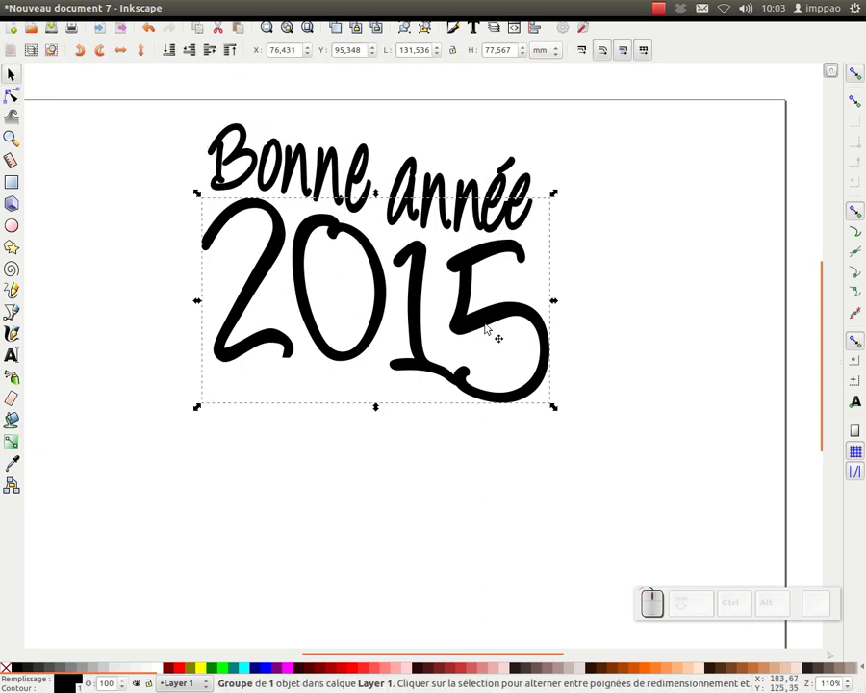
Select the 2015 numbers to shift them slightly lower under the warped greeting.
click(493, 329)
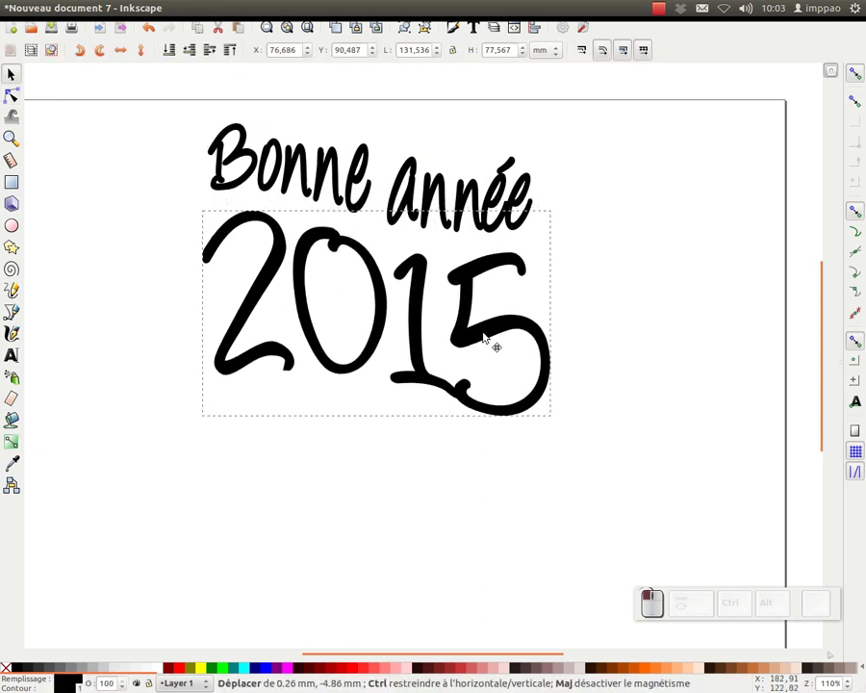
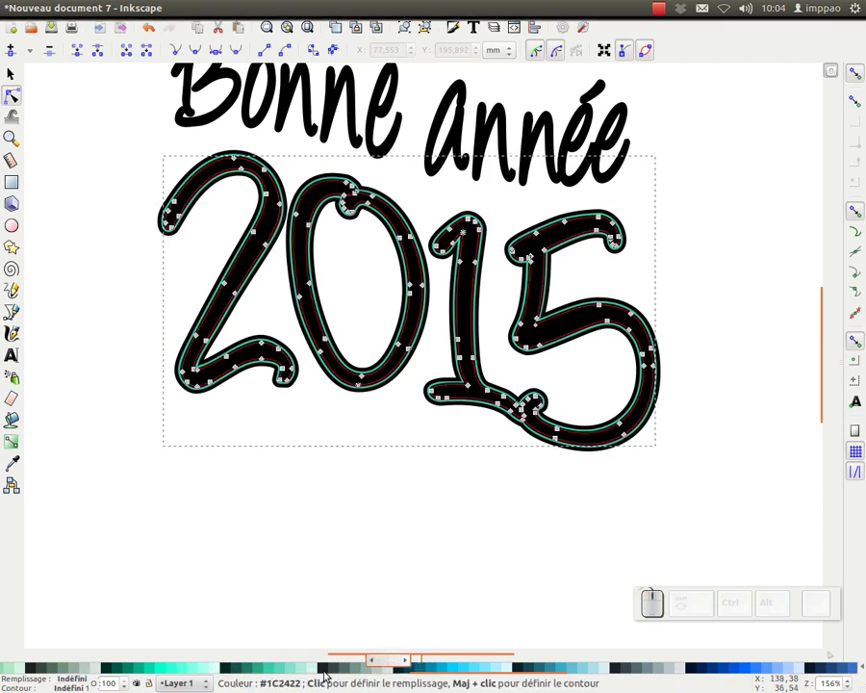
Fill the inner 2015 shape light turquoise and settle on a dark teal for the outer outline.
click(307, 670)
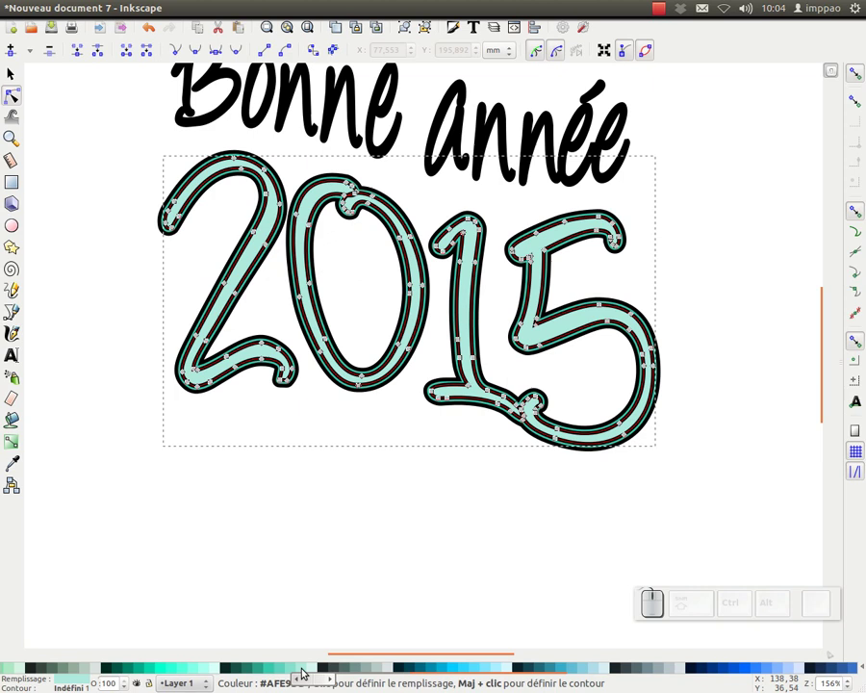
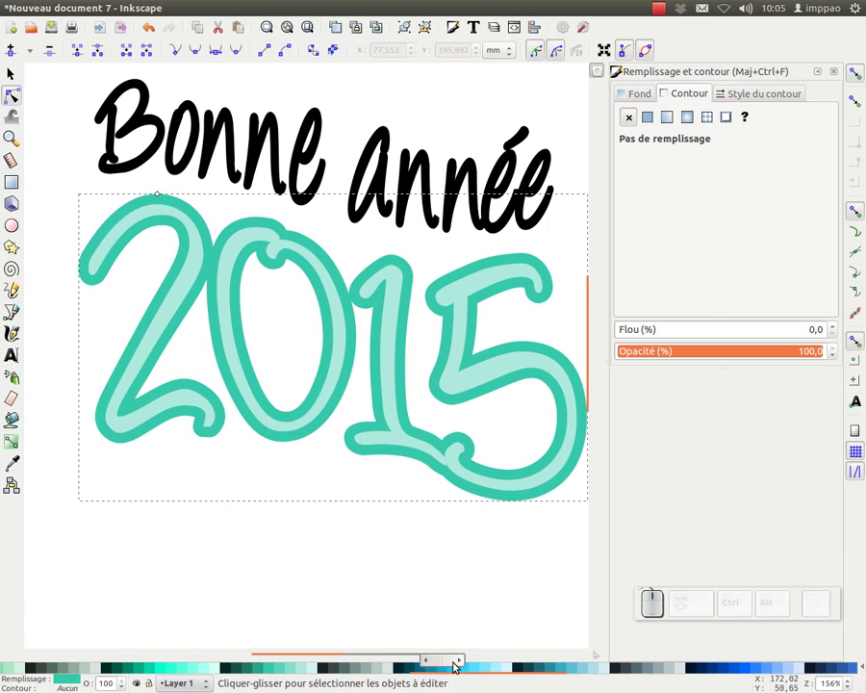
click(437, 676)
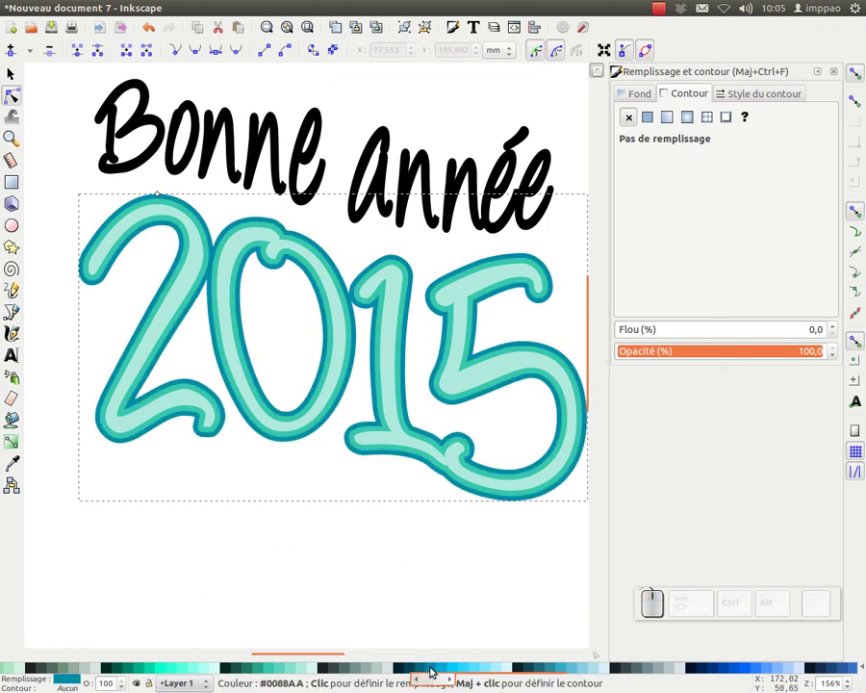
click(554, 666)
click(555, 671)
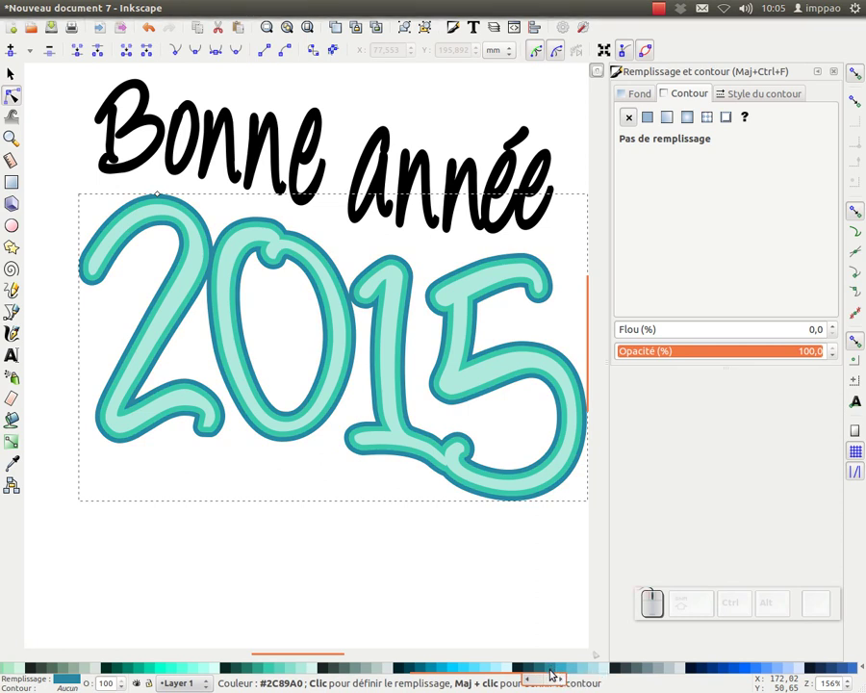
click(565, 672)
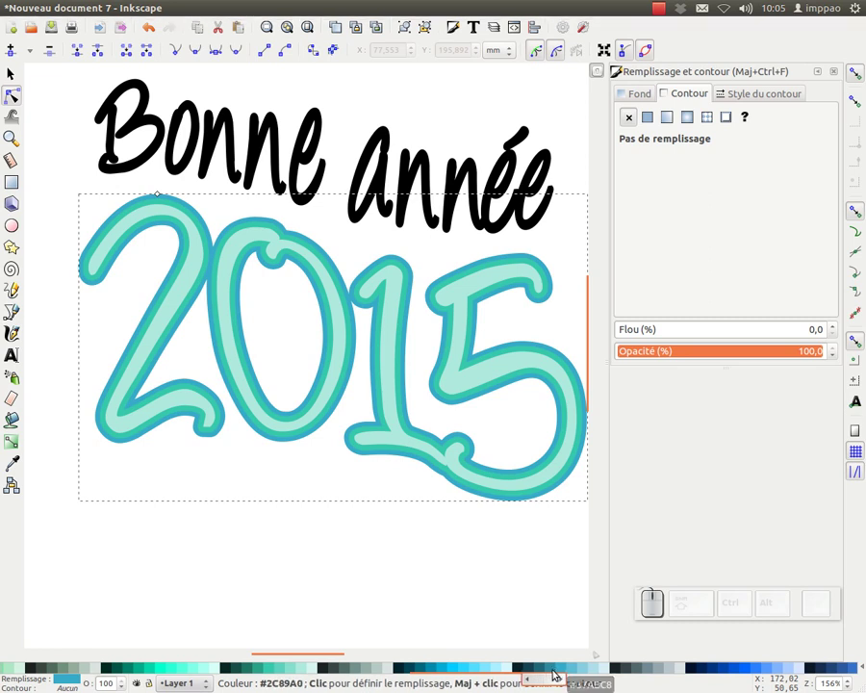
click(536, 670)
click(549, 670)
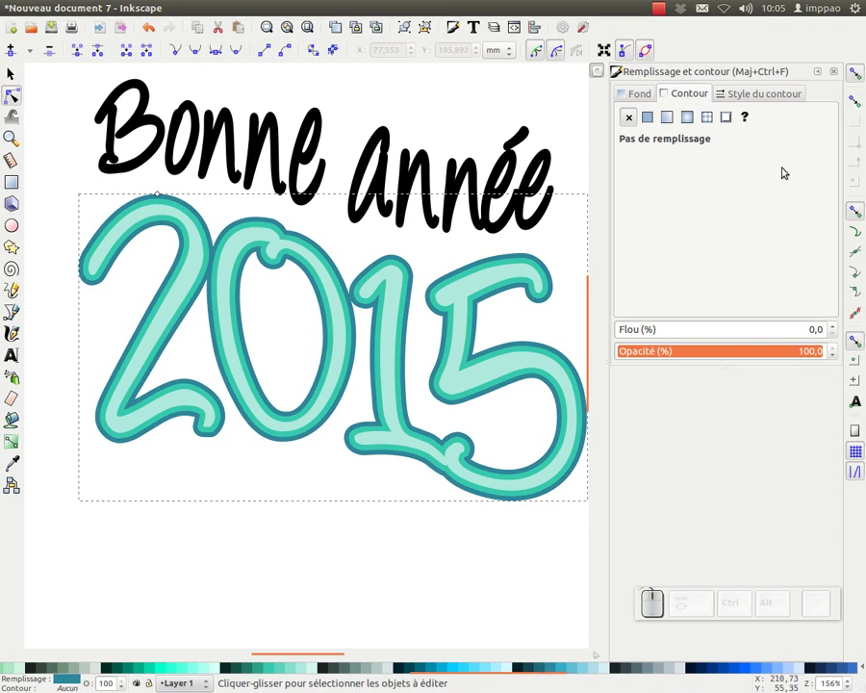
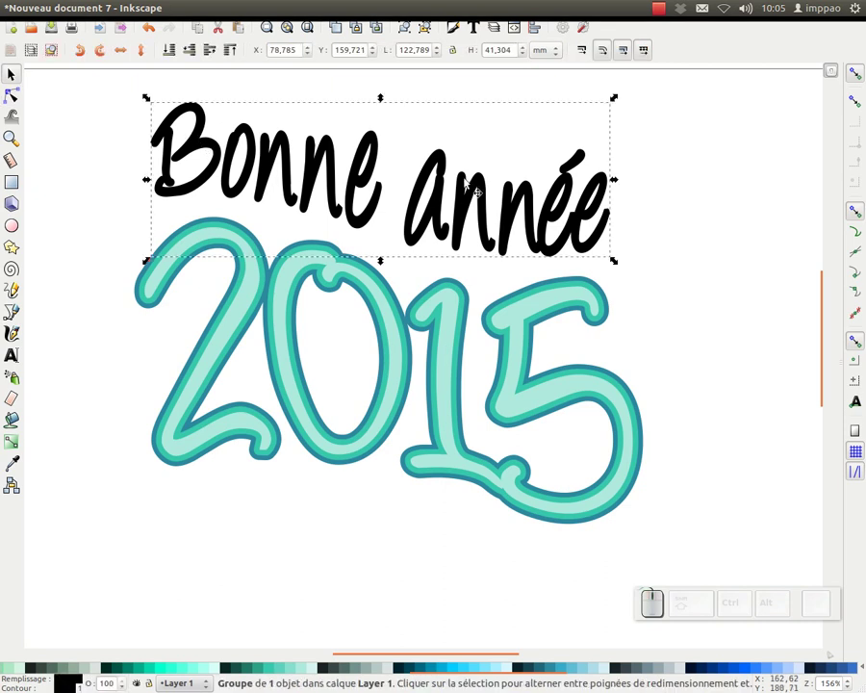
Select both texts, ungroup the 2015 layers and undo an accidental shift of the inner layer.
click(197, 53)
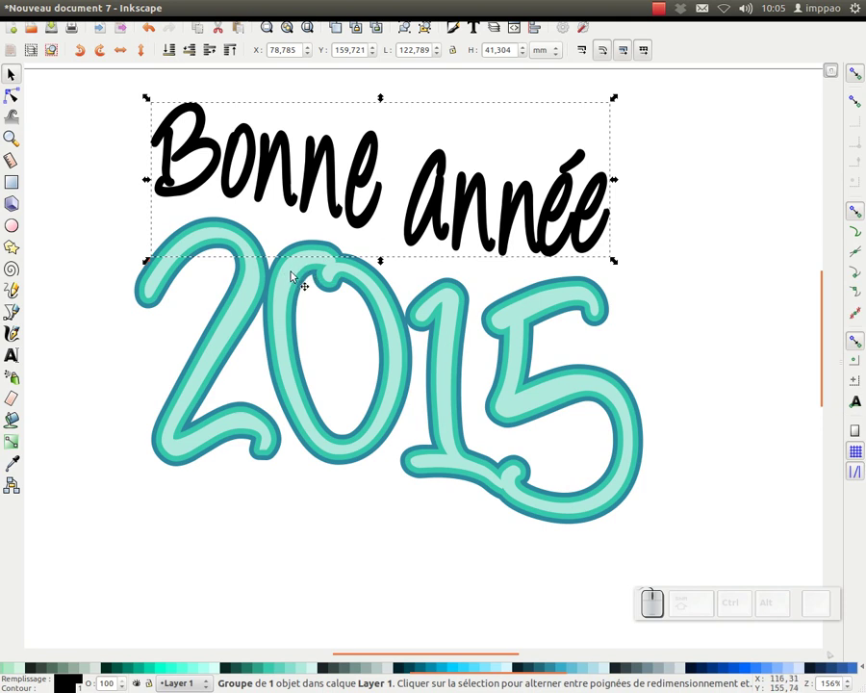
click(294, 273)
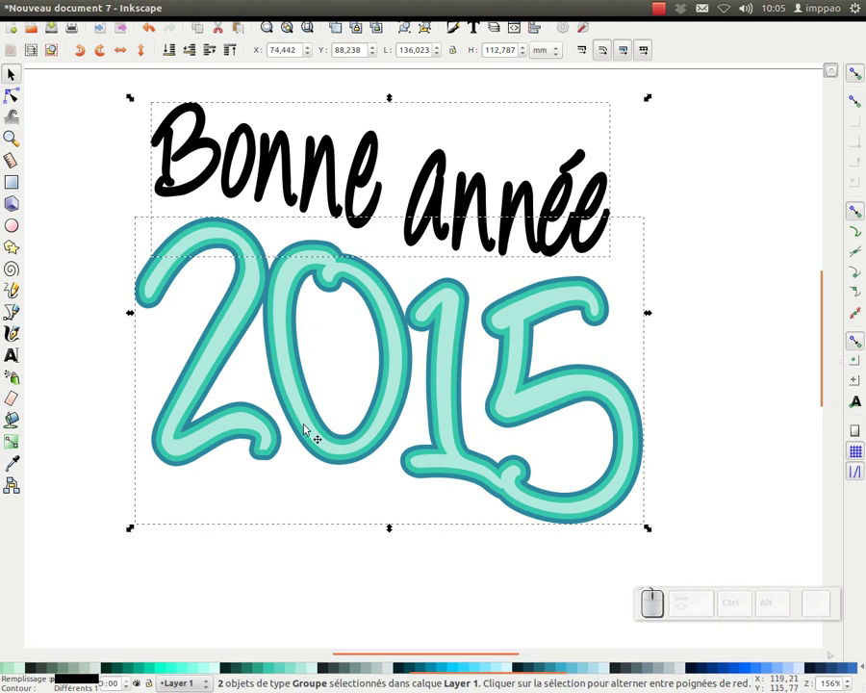
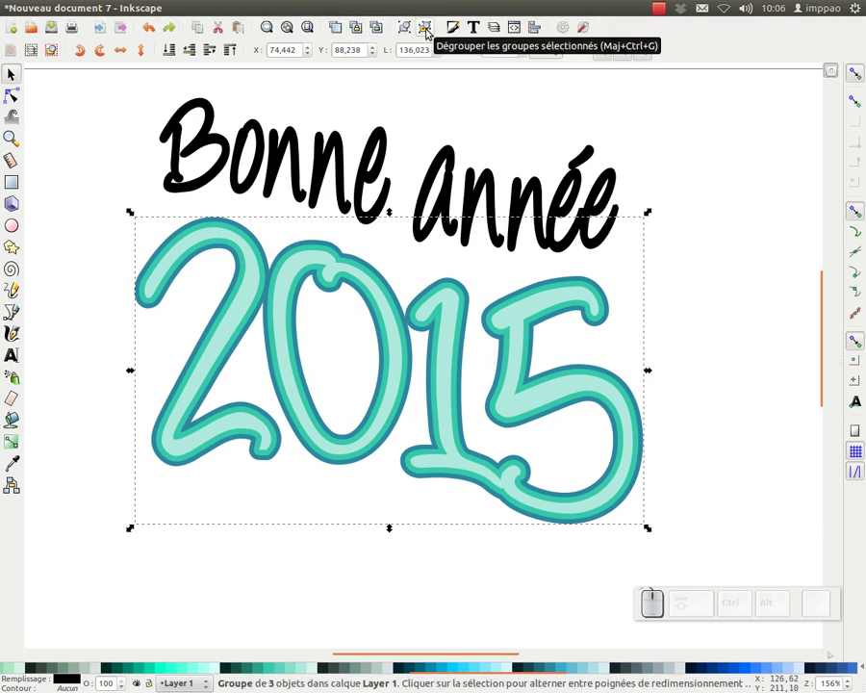
click(433, 30)
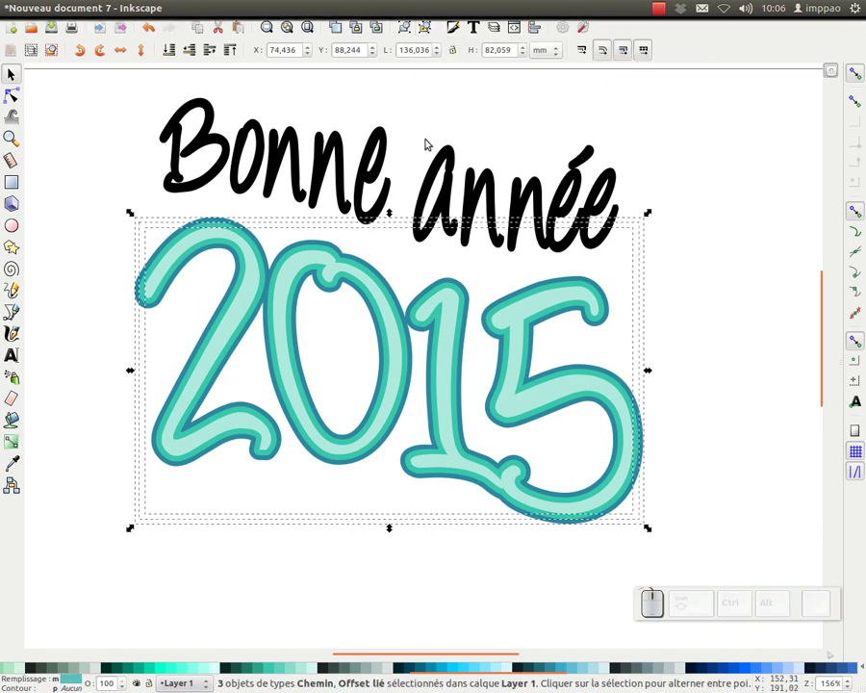
click(437, 135)
click(314, 261)
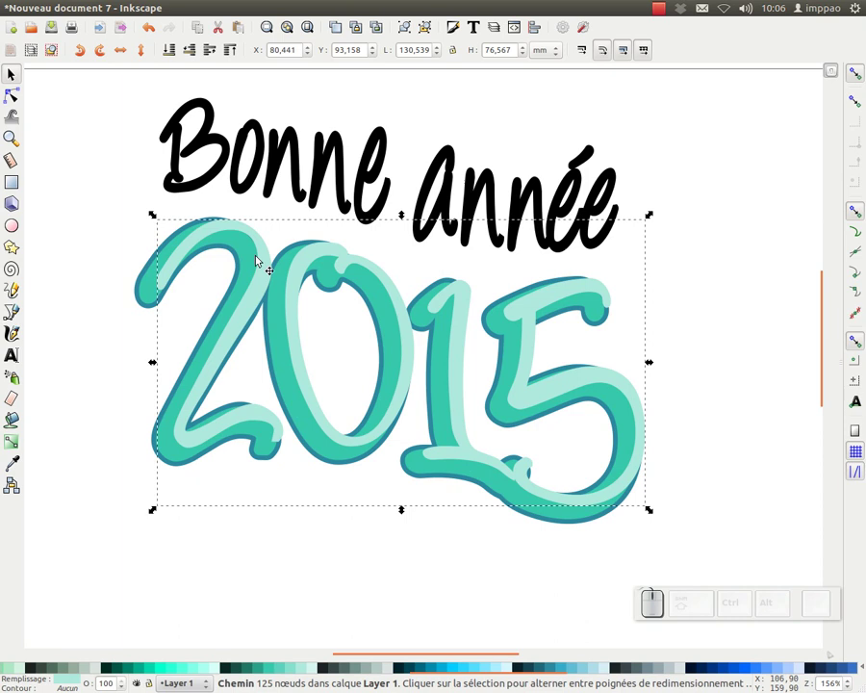
key(ctrl+z)
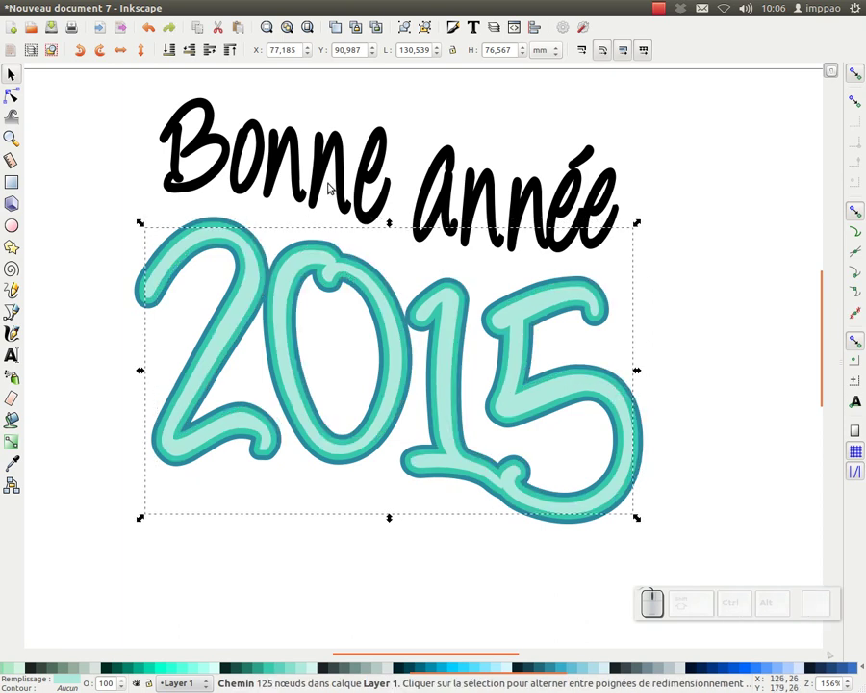
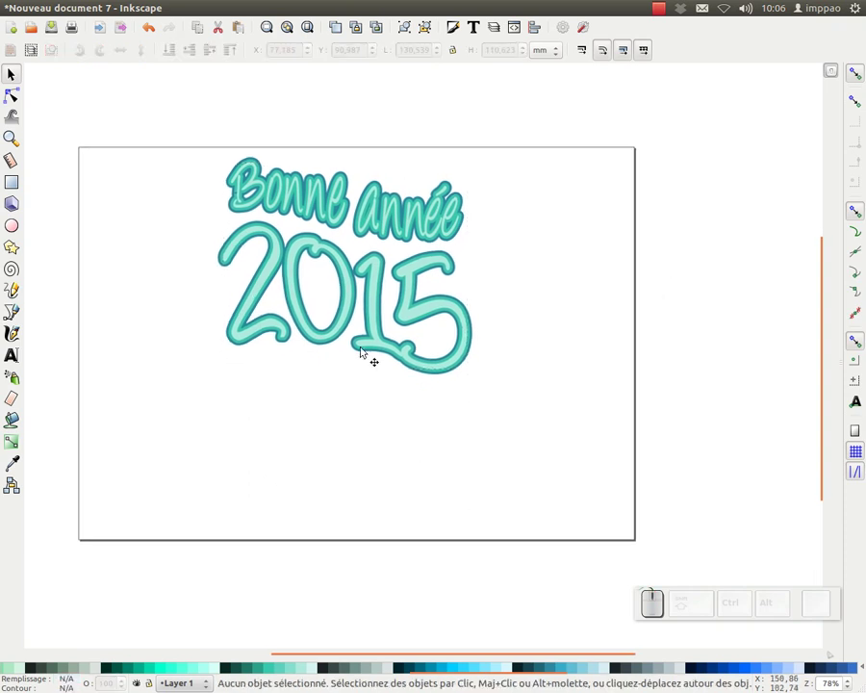
Draw a page-sized sky-blue rectangle and send it behind the greeting.
click(16, 185)
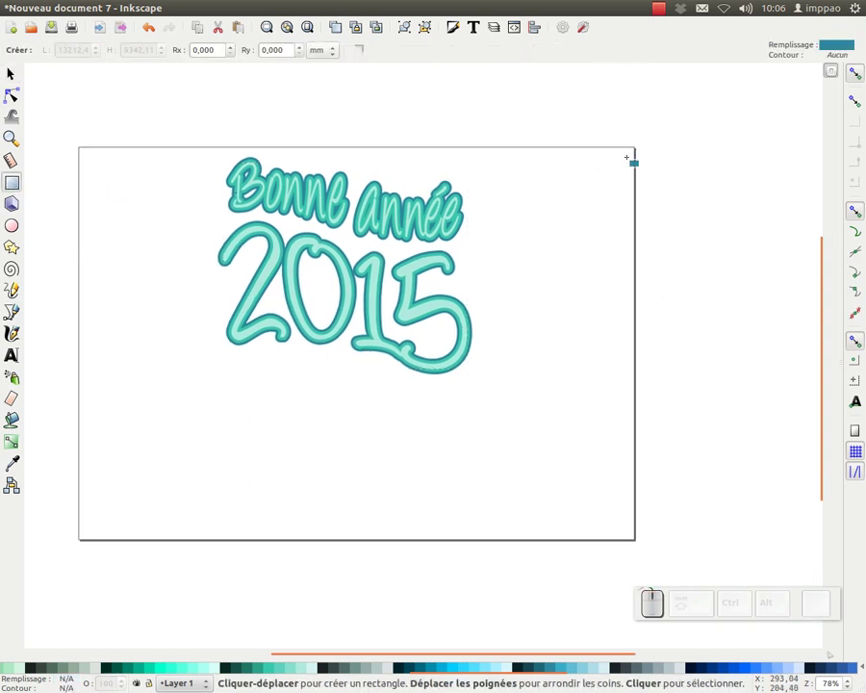
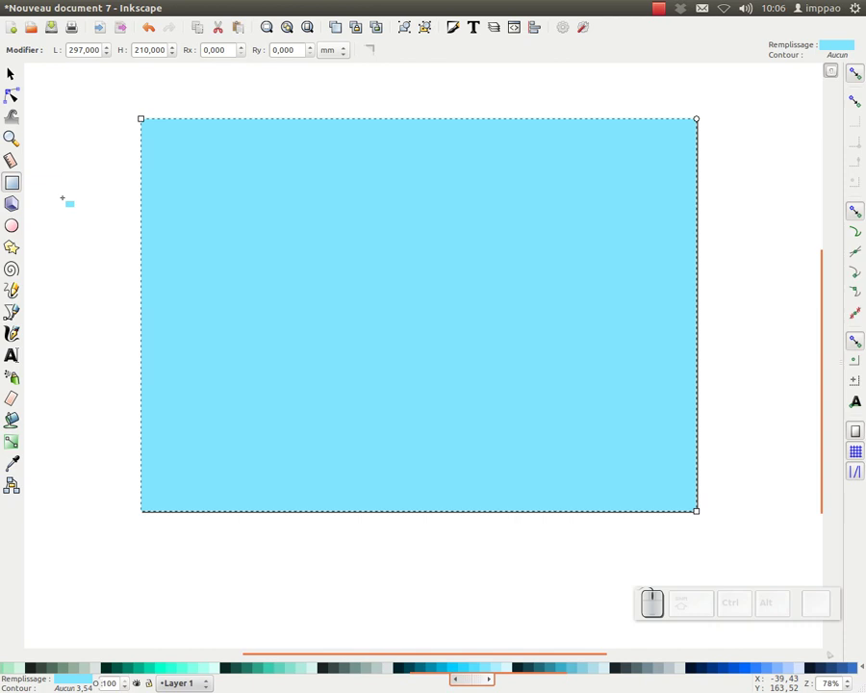
click(22, 74)
click(178, 57)
click(444, 184)
drag(542, 130, 360, 98)
key(ctrl+shift+z)
Group the greeting's four parts, scale the group down slightly and duplicate it.
click(362, 98)
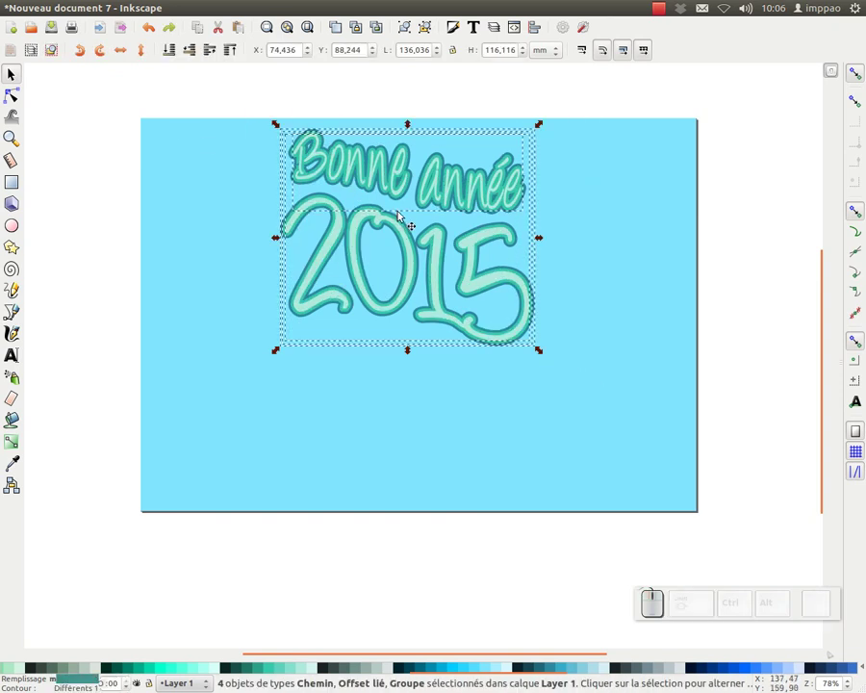
click(410, 29)
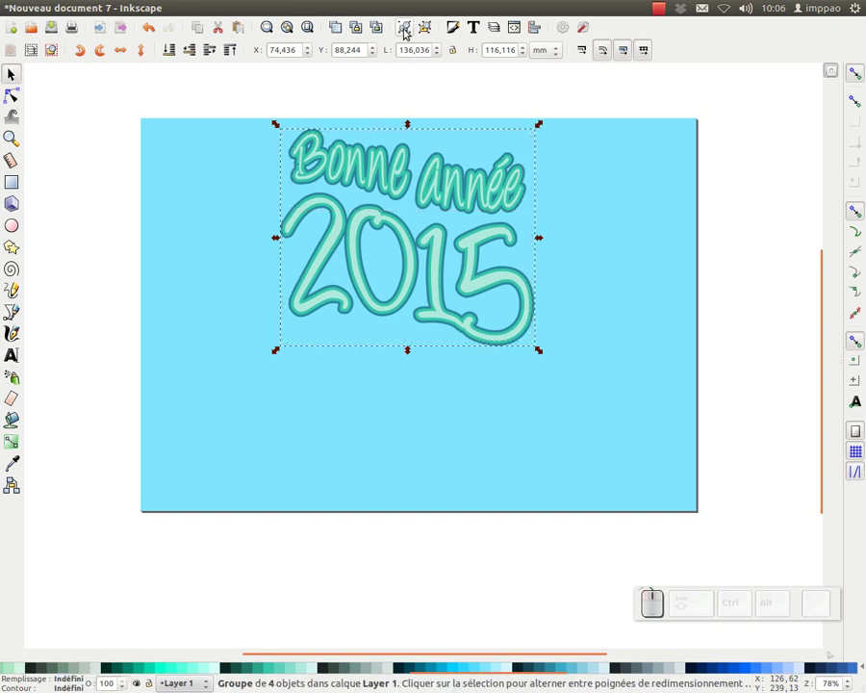
drag(546, 135, 479, 221)
drag(480, 221, 514, 251)
right_click(541, 257)
click(547, 174)
key(ctrl+d)
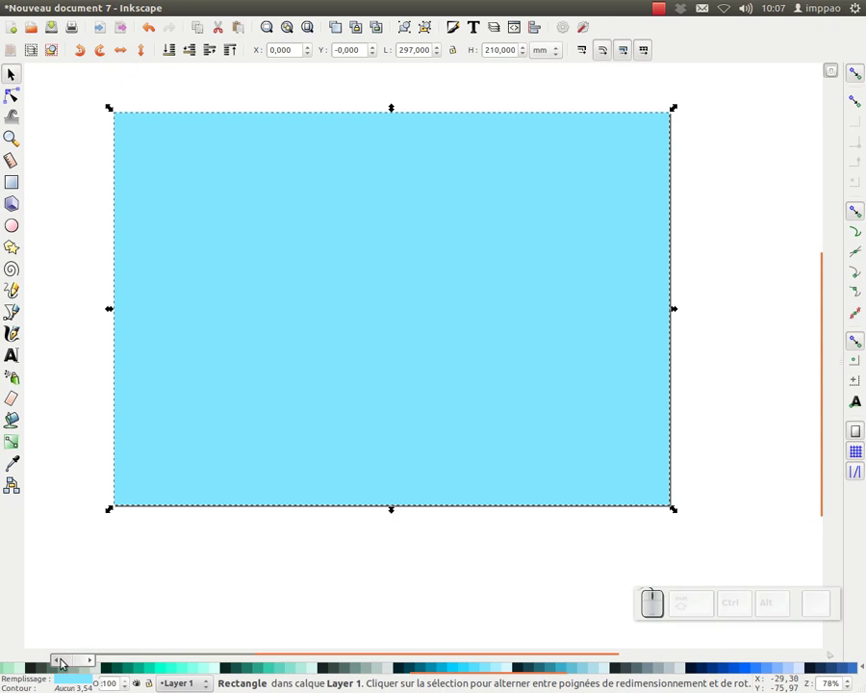
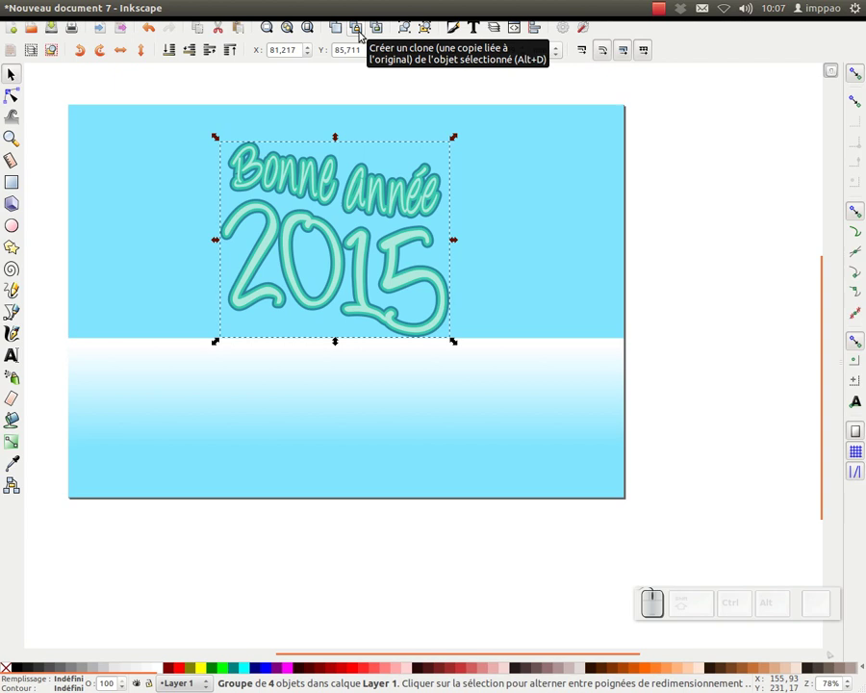
Clone the greeting, flip it vertically, drag it below, squash its height and lower it one level.
click(362, 28)
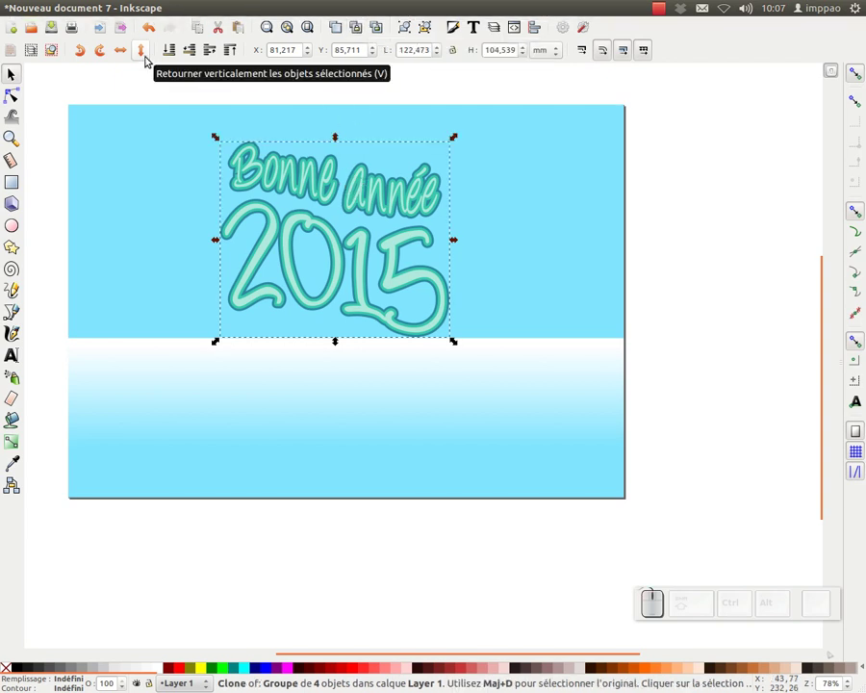
click(149, 58)
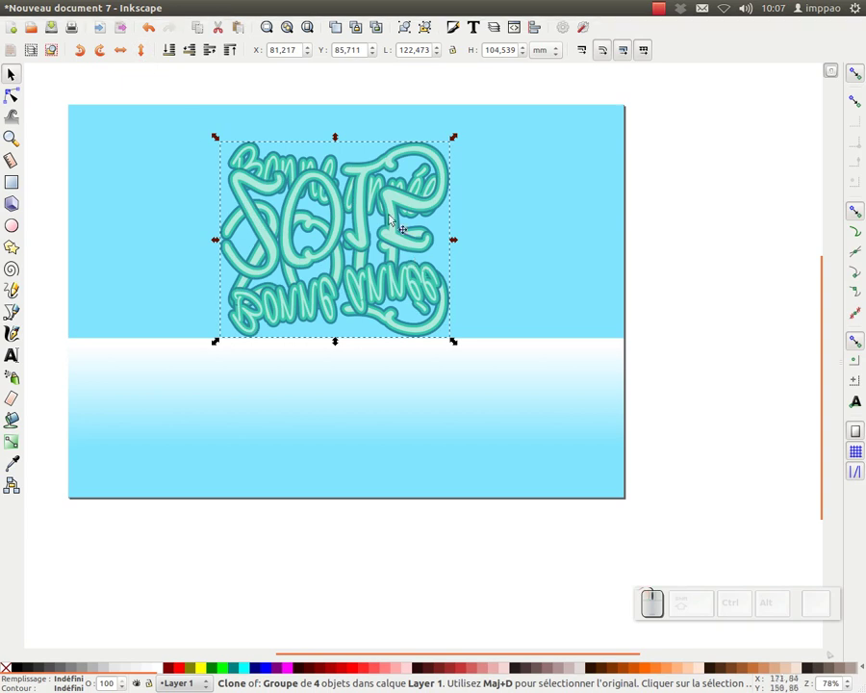
drag(366, 195, 348, 546)
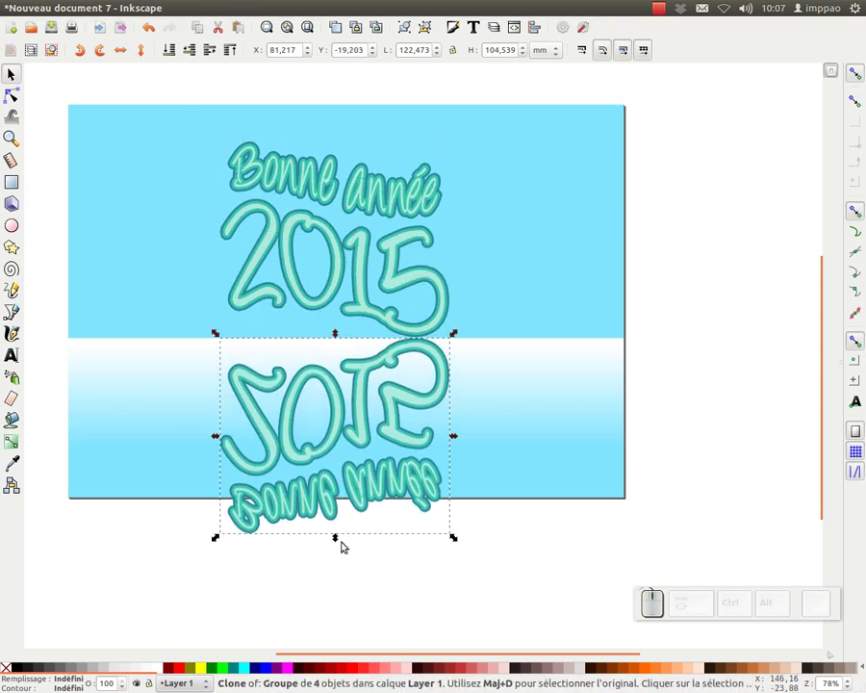
drag(341, 539, 222, 560)
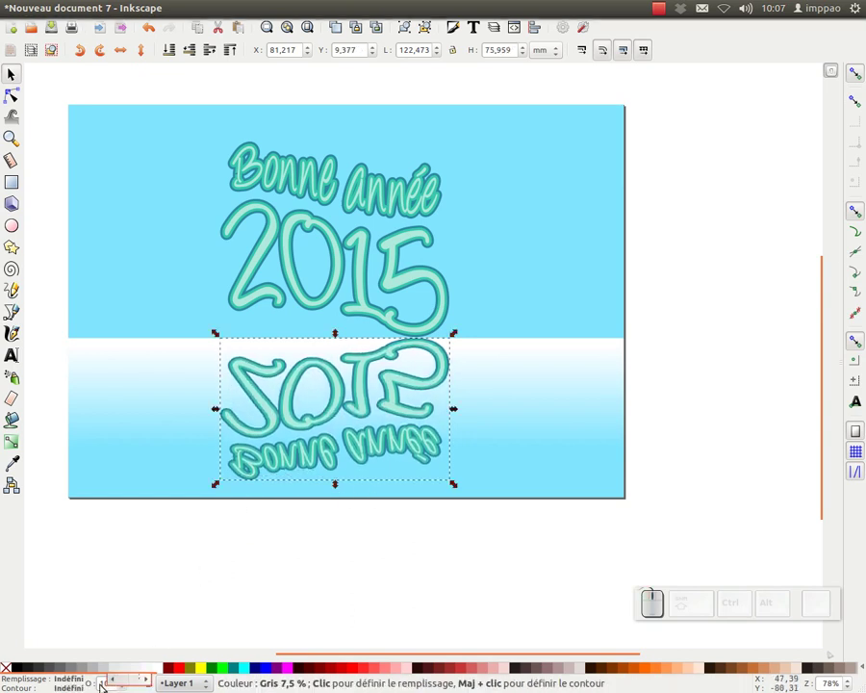
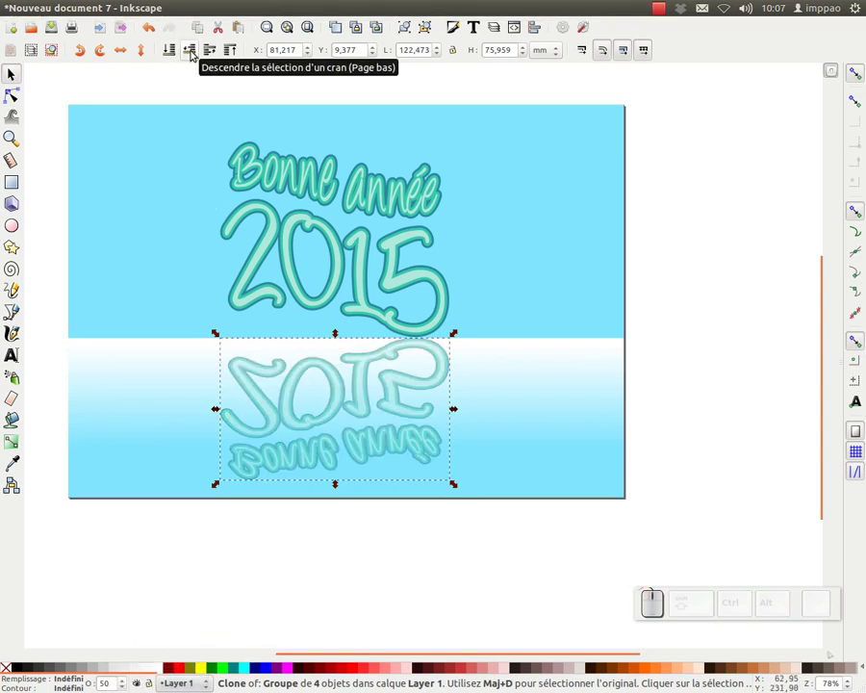
click(194, 52)
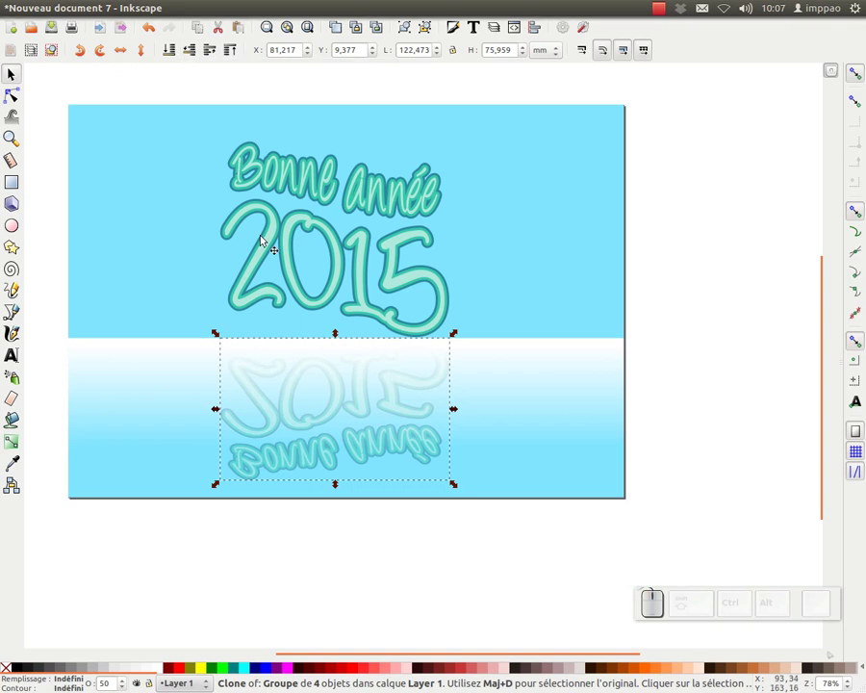
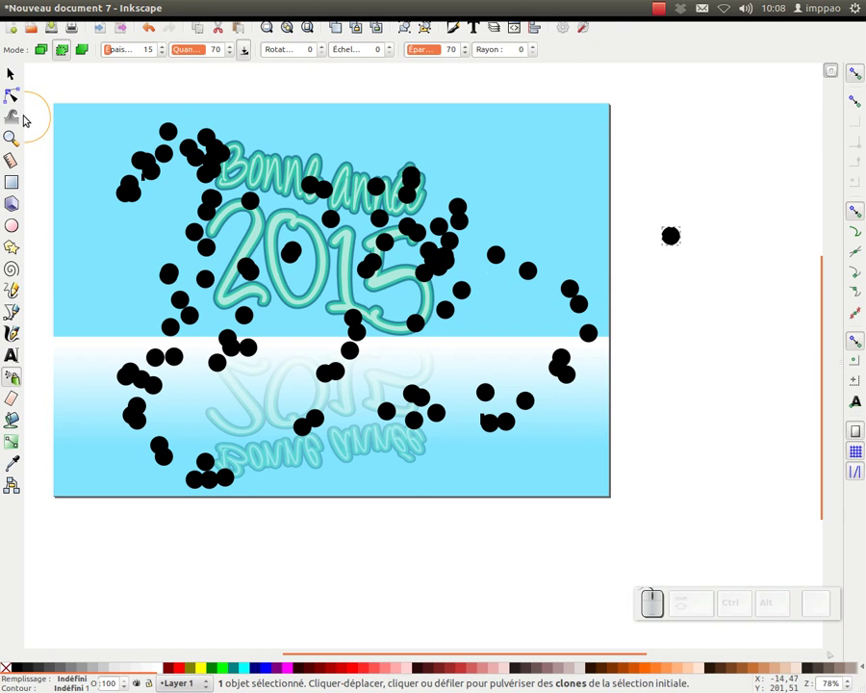
Finish spraying the black dot clones over the card and return to the Selector tool.
click(15, 78)
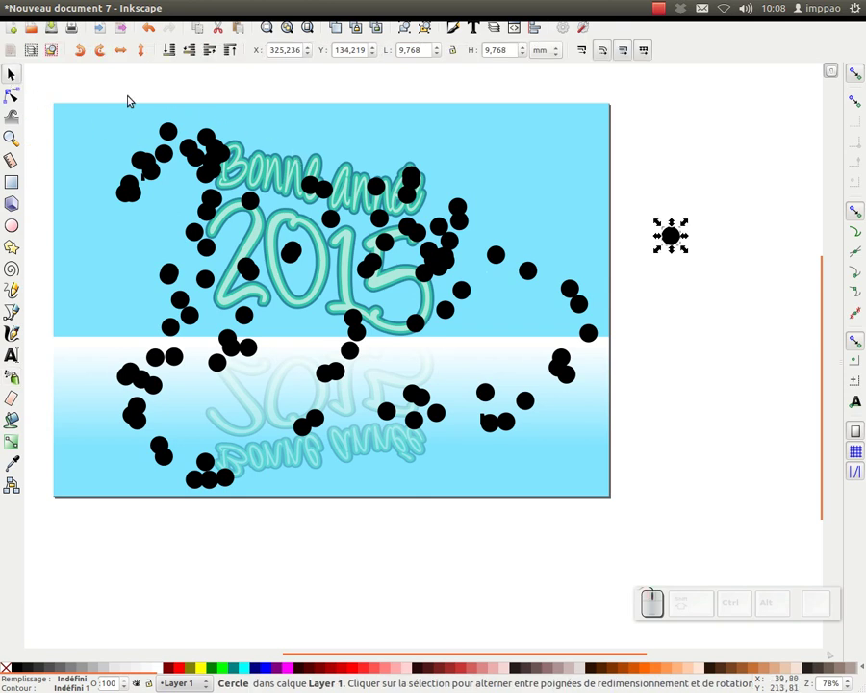
Rubber-band select all the sprayed dots across the card and group them.
drag(83, 83, 396, 335)
drag(100, 83, 300, 126)
drag(296, 85, 279, 137)
drag(270, 87, 468, 160)
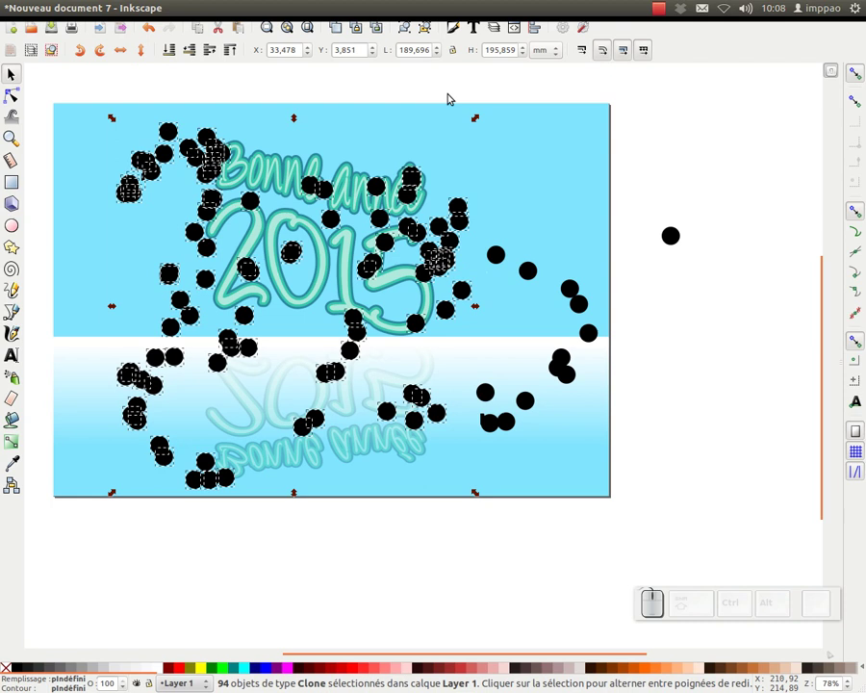
drag(436, 87, 475, 122)
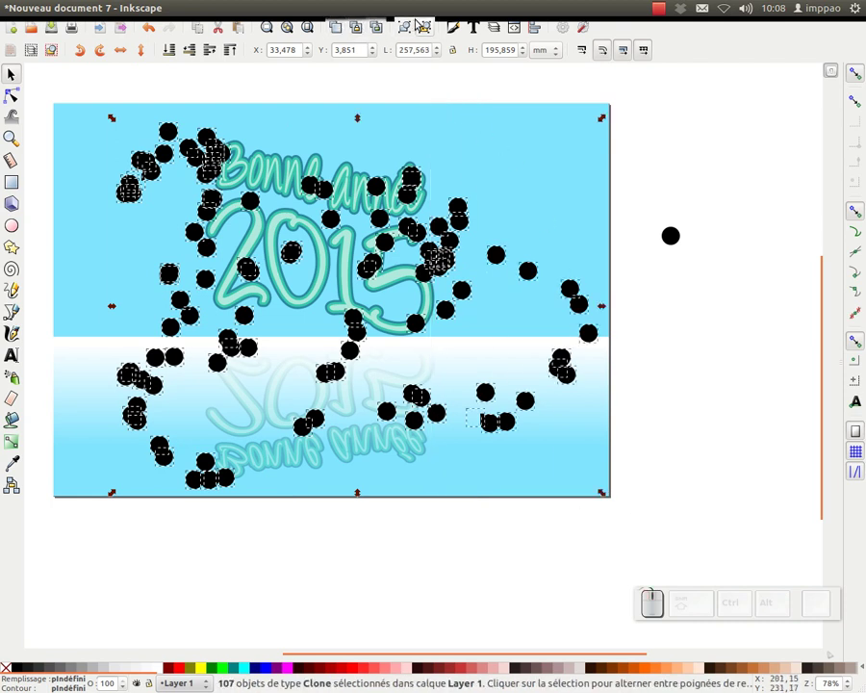
click(412, 37)
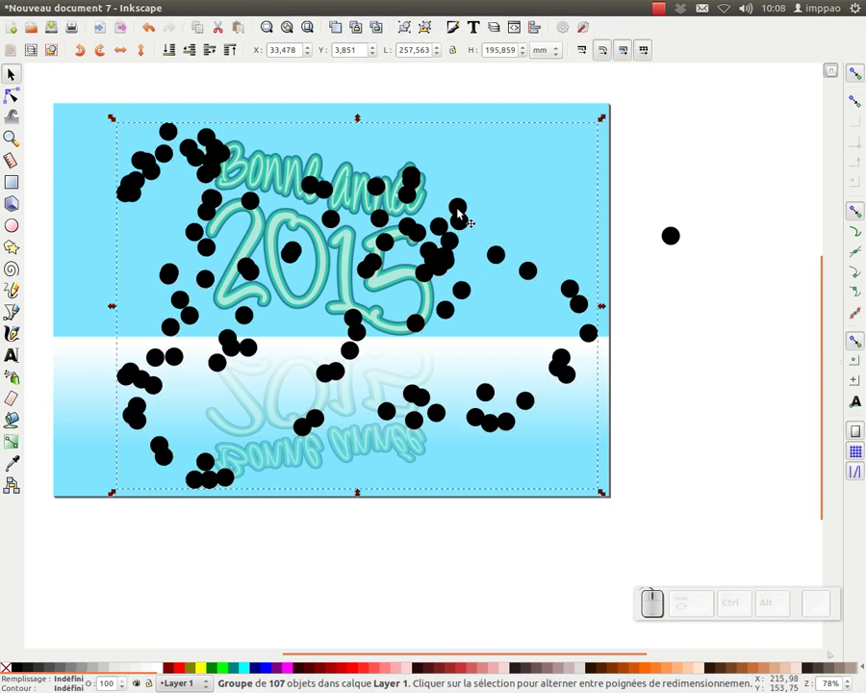
Enter the dot group, select all 107 clones and colour them white from the palette.
click(469, 219)
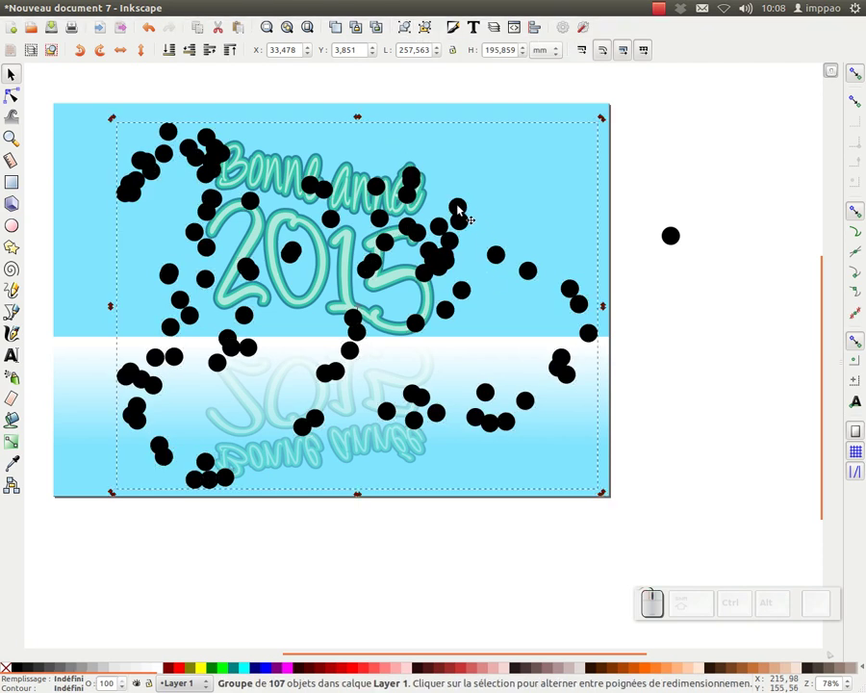
click(469, 217)
key(ctrl+a)
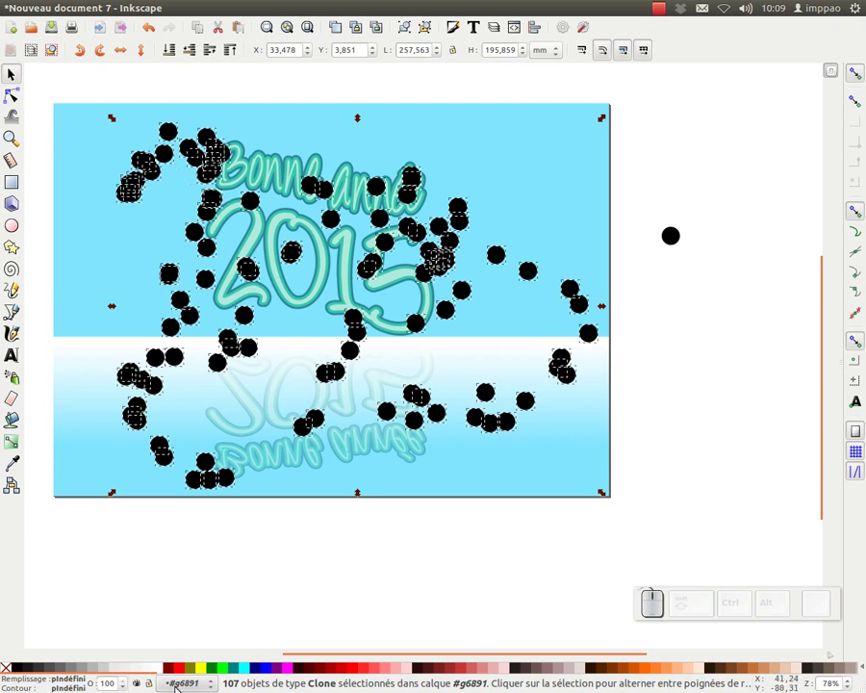
click(162, 669)
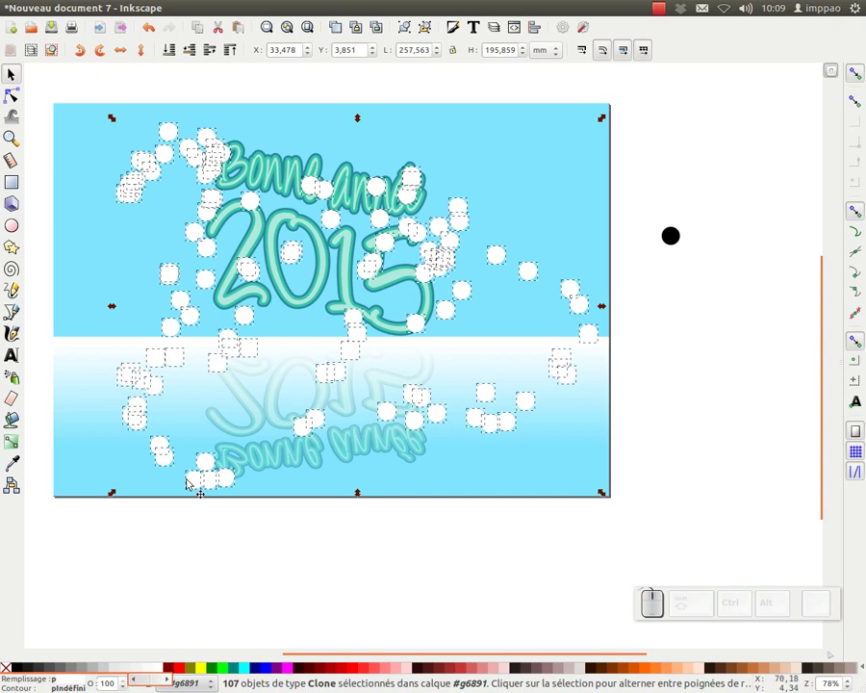
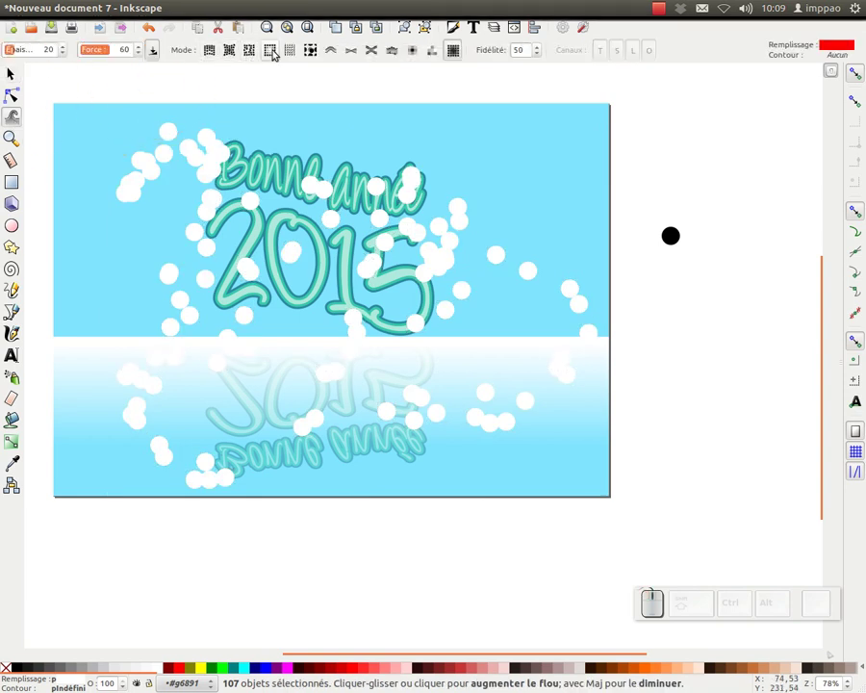
Tweak the white dots with shrink, move and blur modes so they look like scattered snowflakes.
click(280, 59)
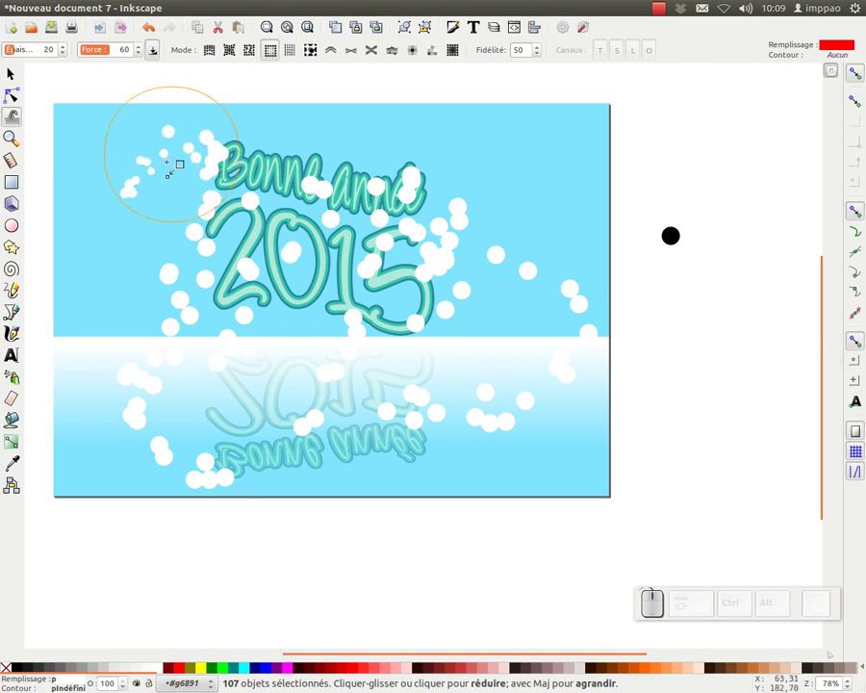
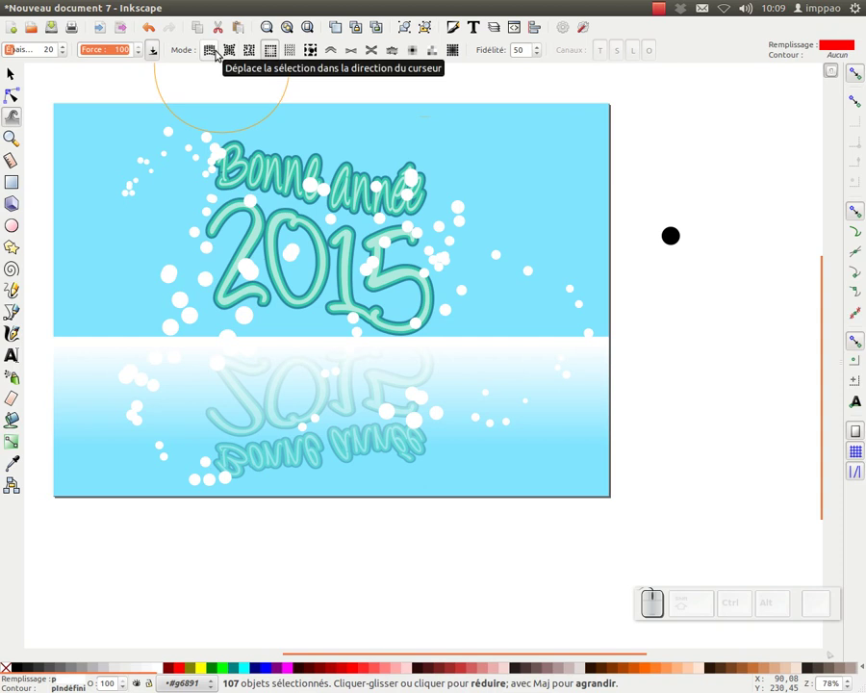
click(223, 59)
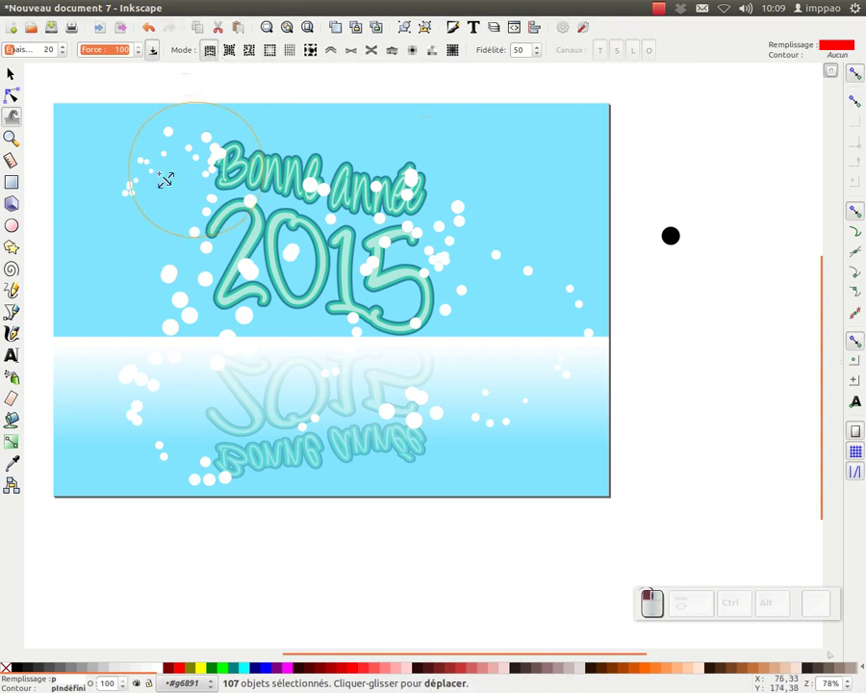
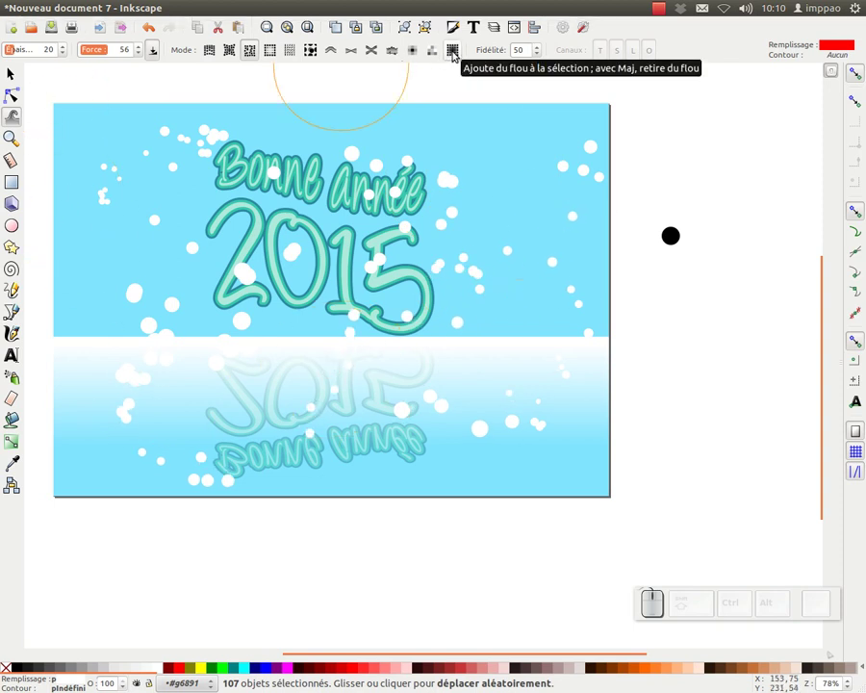
click(460, 59)
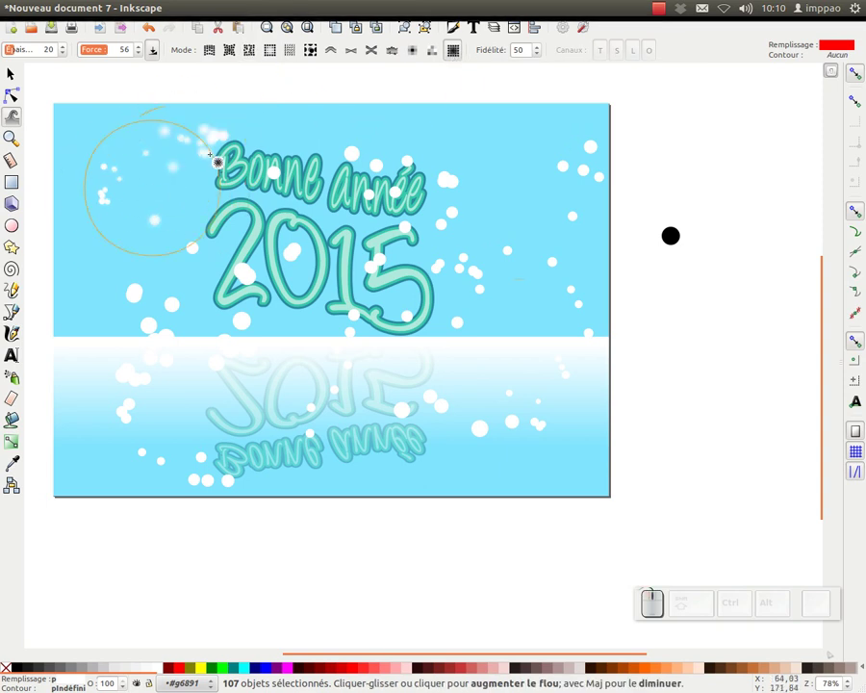
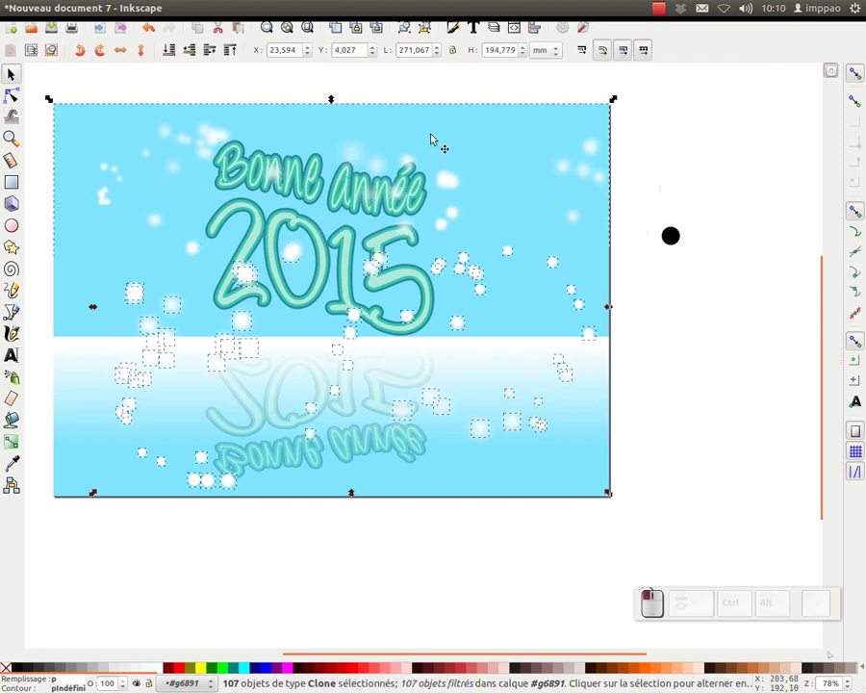
Select the card background, then clear the selection to preview the finished snowy card.
click(313, 30)
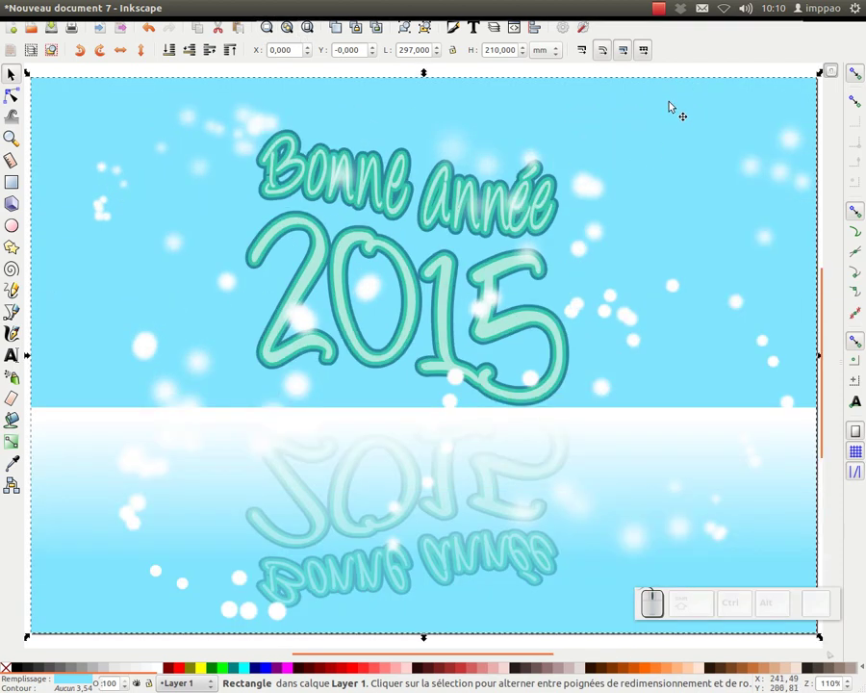
click(672, 70)
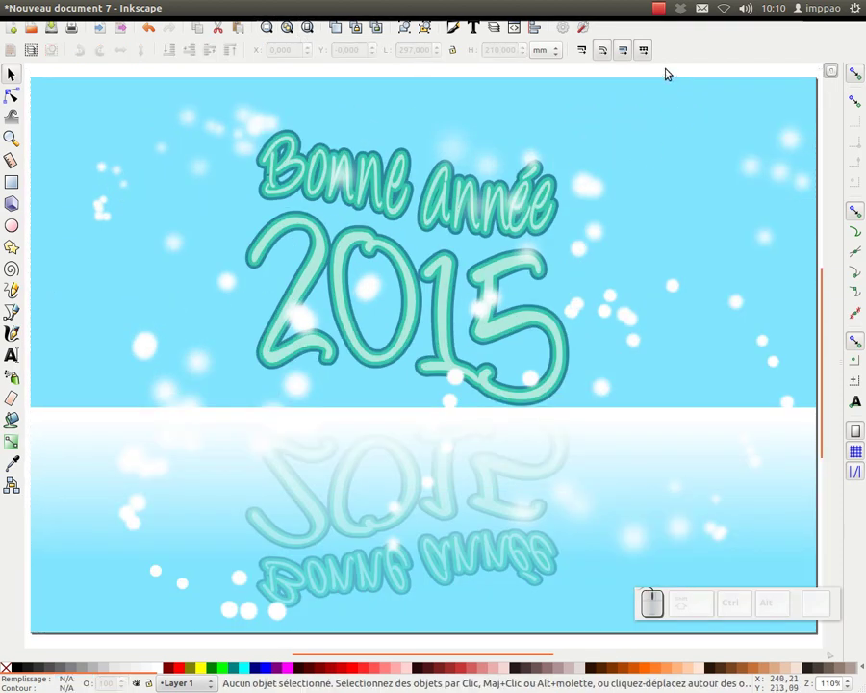